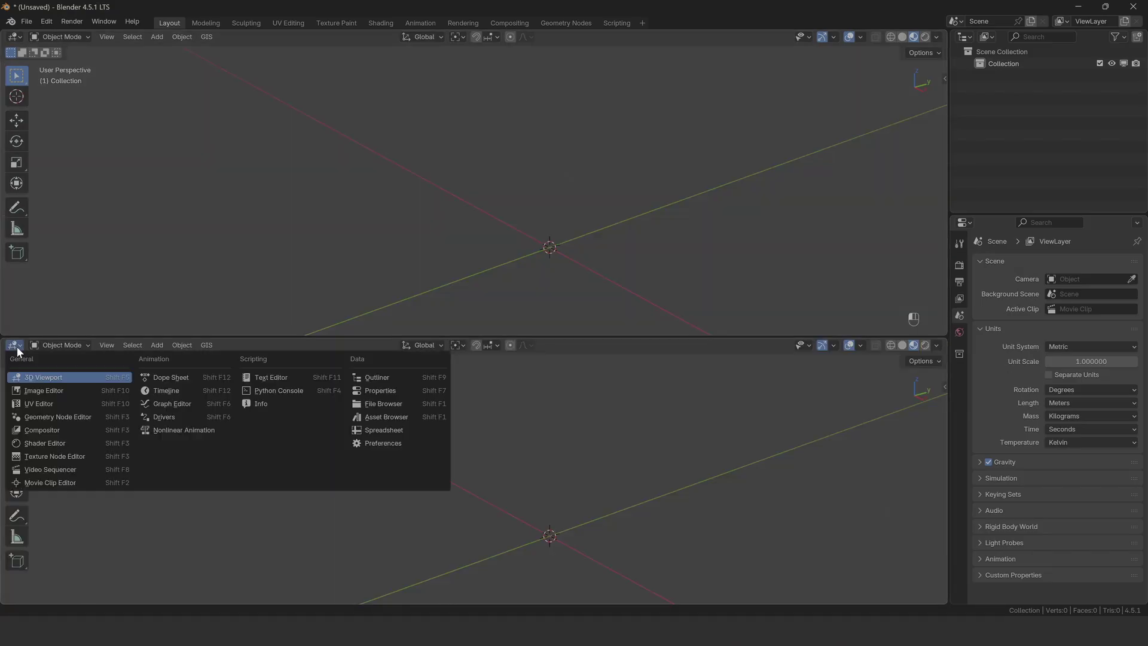
Switch the lower area to the Asset Browser and drag the roads startup scene into the viewport.
left_click(383, 421)
left_click_drag(49, 367, 54, 476)
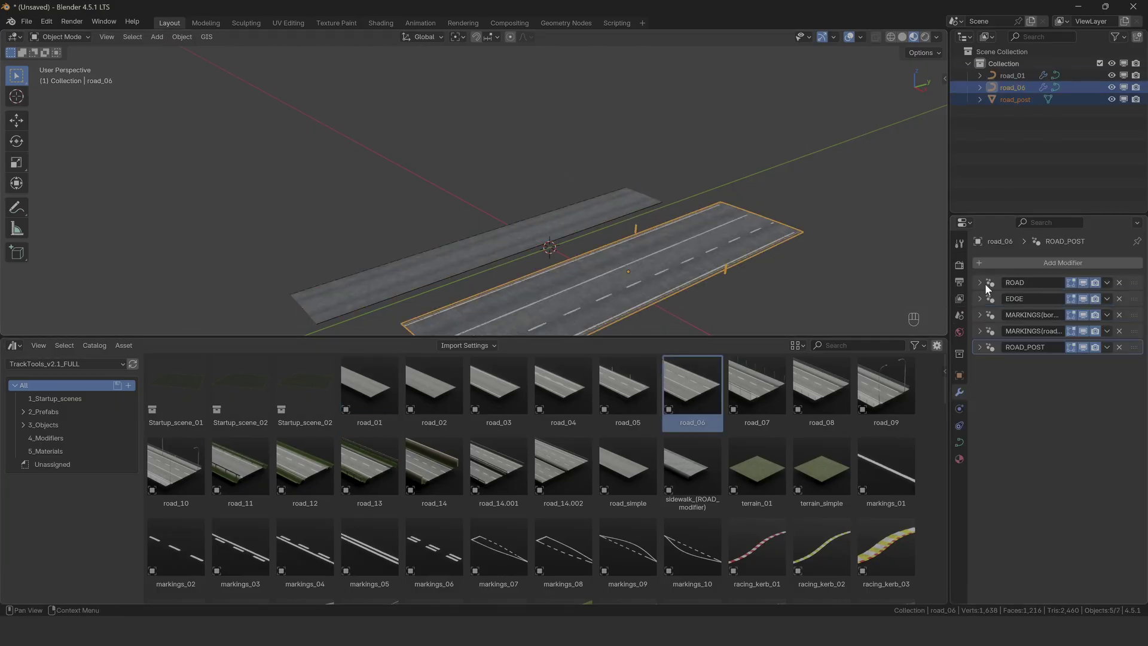
Select the road_01 strip and add two sets of lamps prefabs along it.
left_click_drag(580, 229, 718, 260)
left_click(981, 286)
left_click(992, 306)
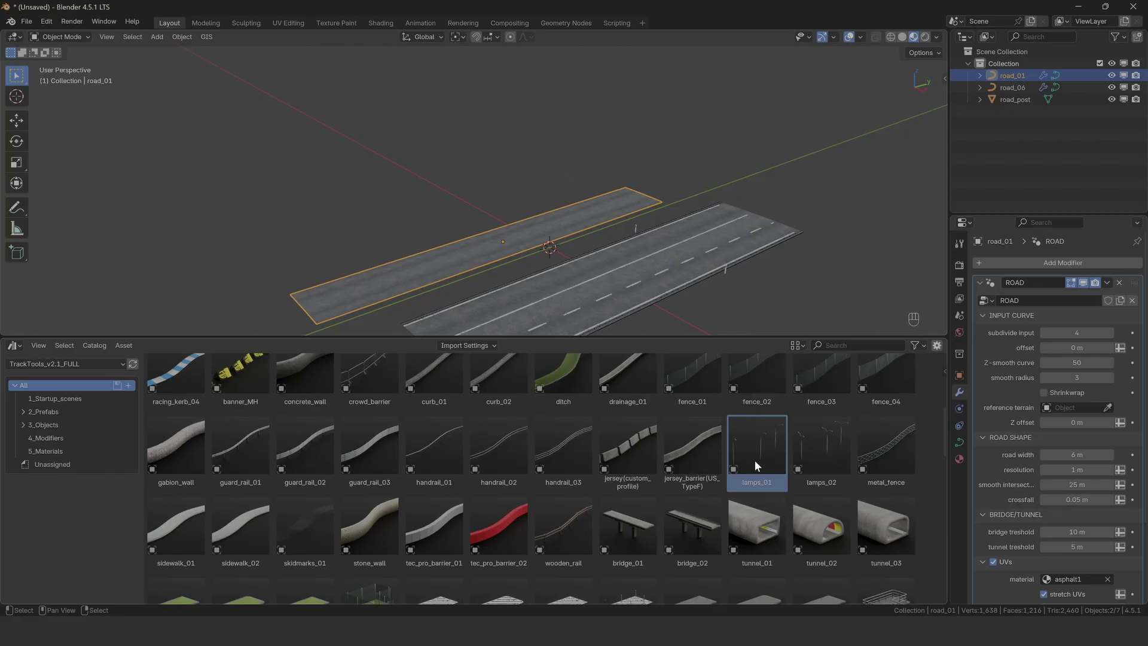
left_click(759, 466)
left_click(782, 277)
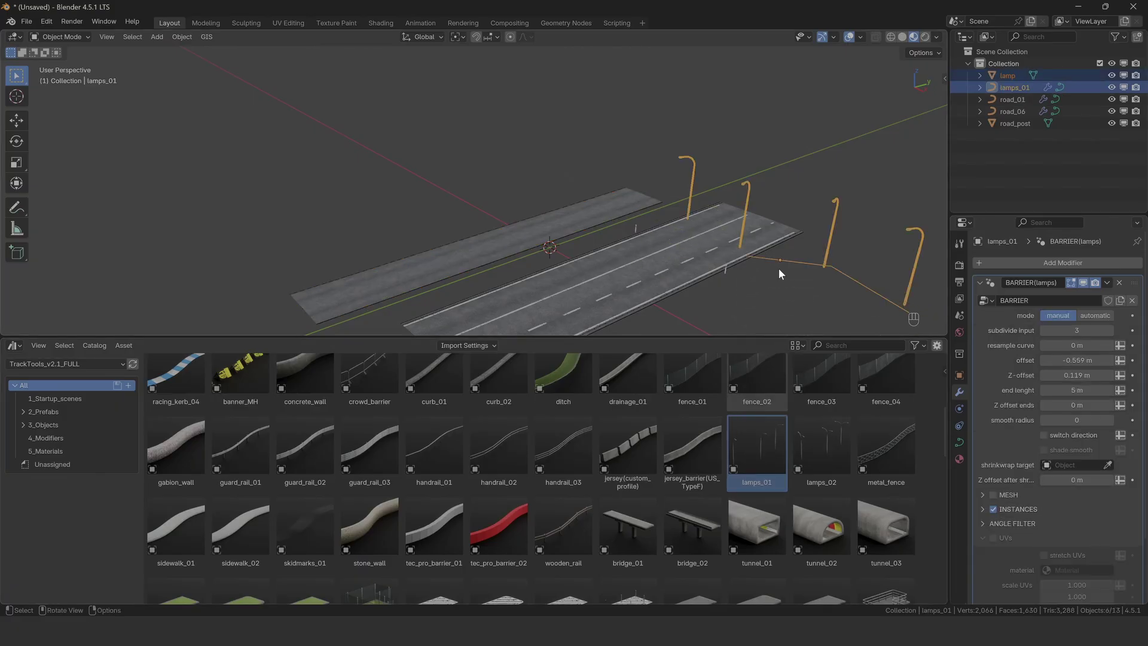
left_click(759, 455)
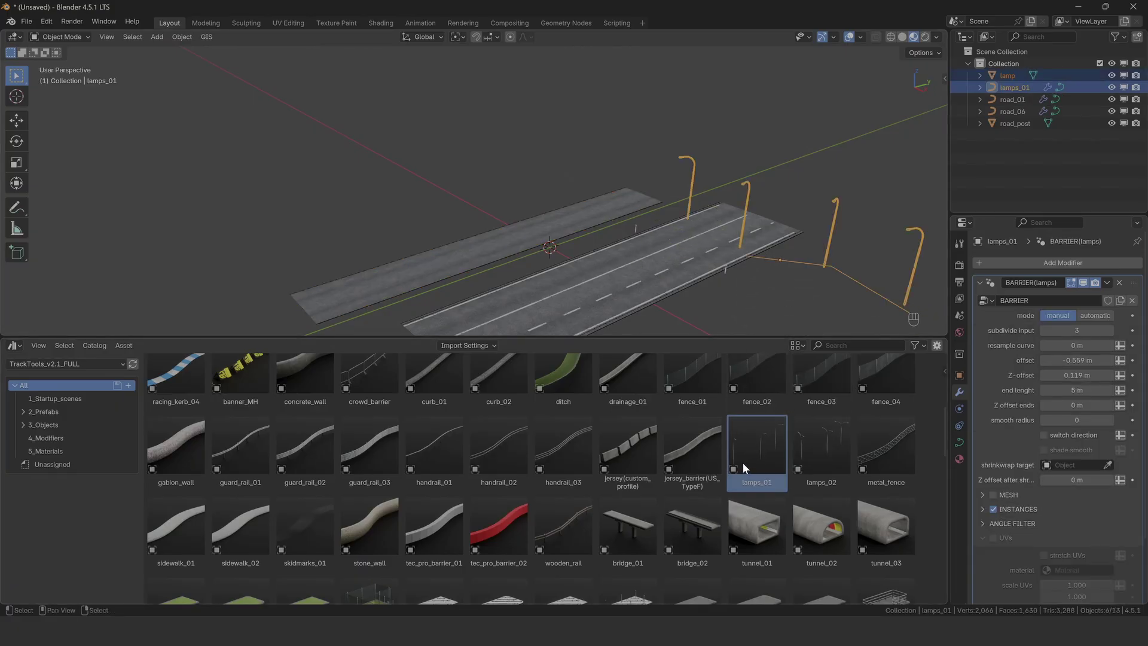
left_click(755, 466)
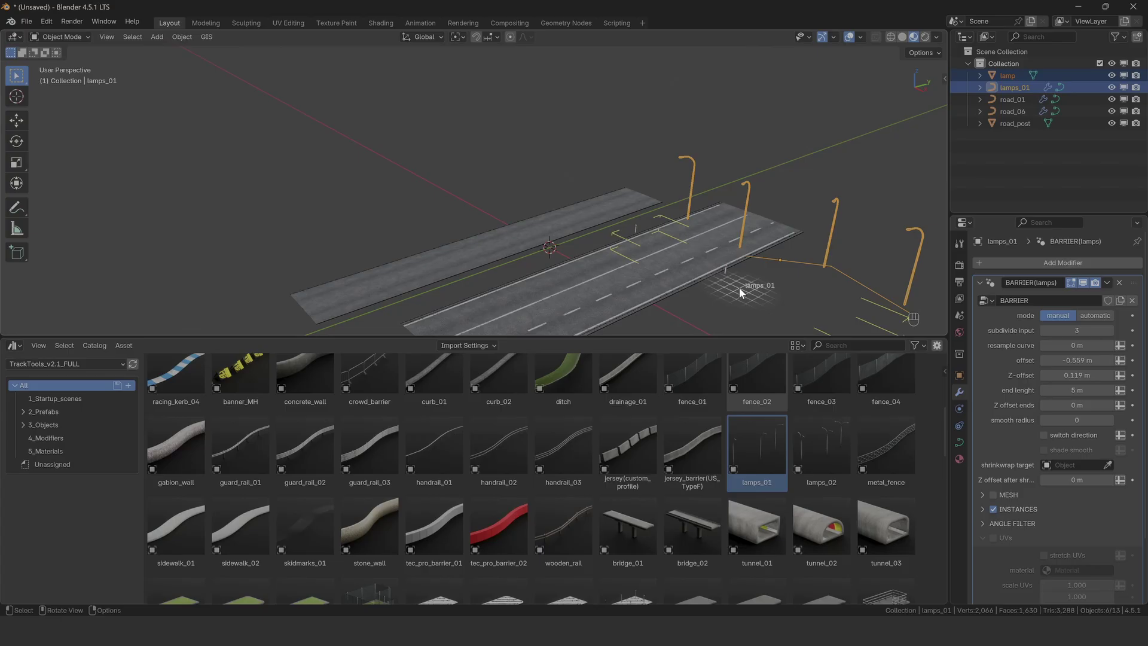
left_click(781, 284)
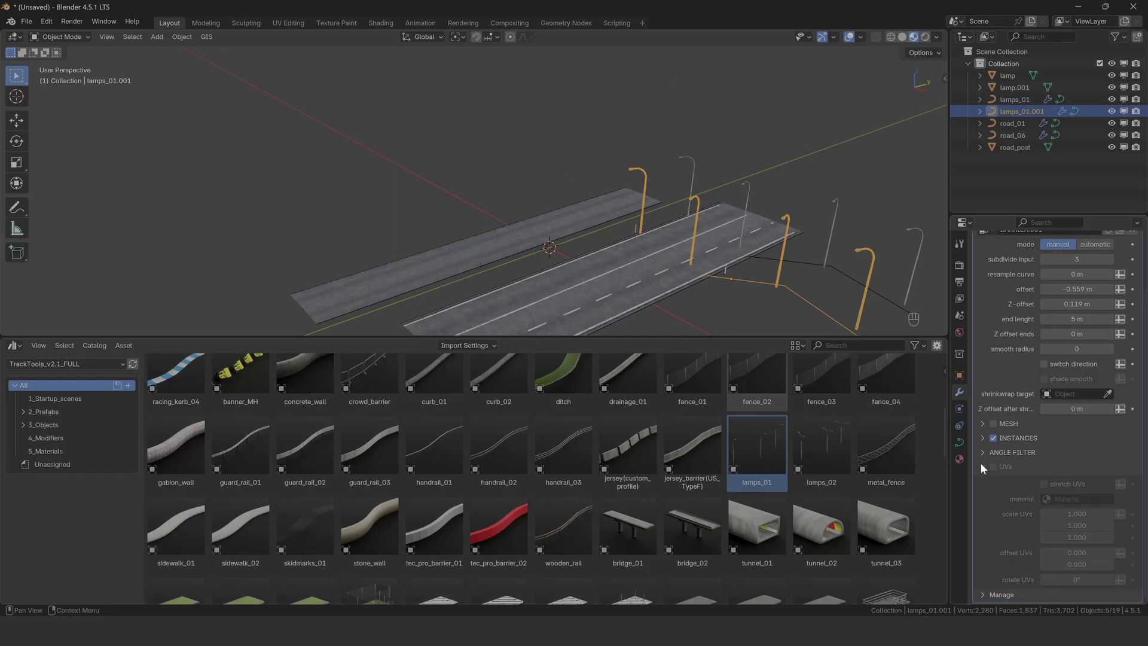
Clear the scene and bring a single linked road_01 in from the Asset Browser.
left_click(983, 443)
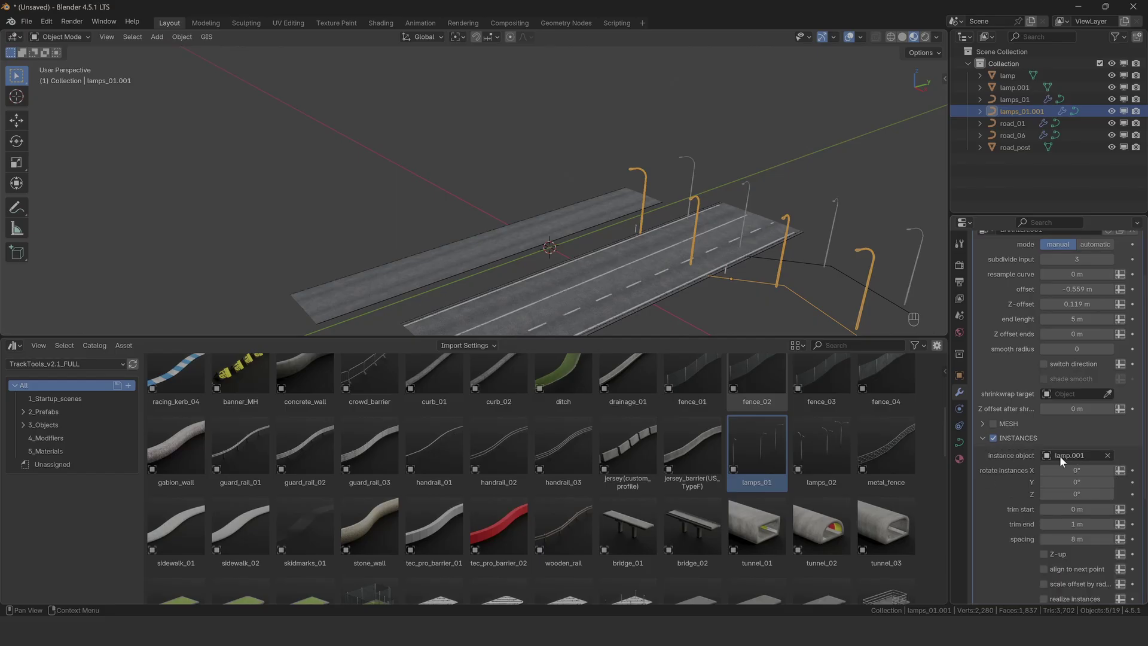
left_click_drag(488, 351, 361, 389)
left_click(365, 396)
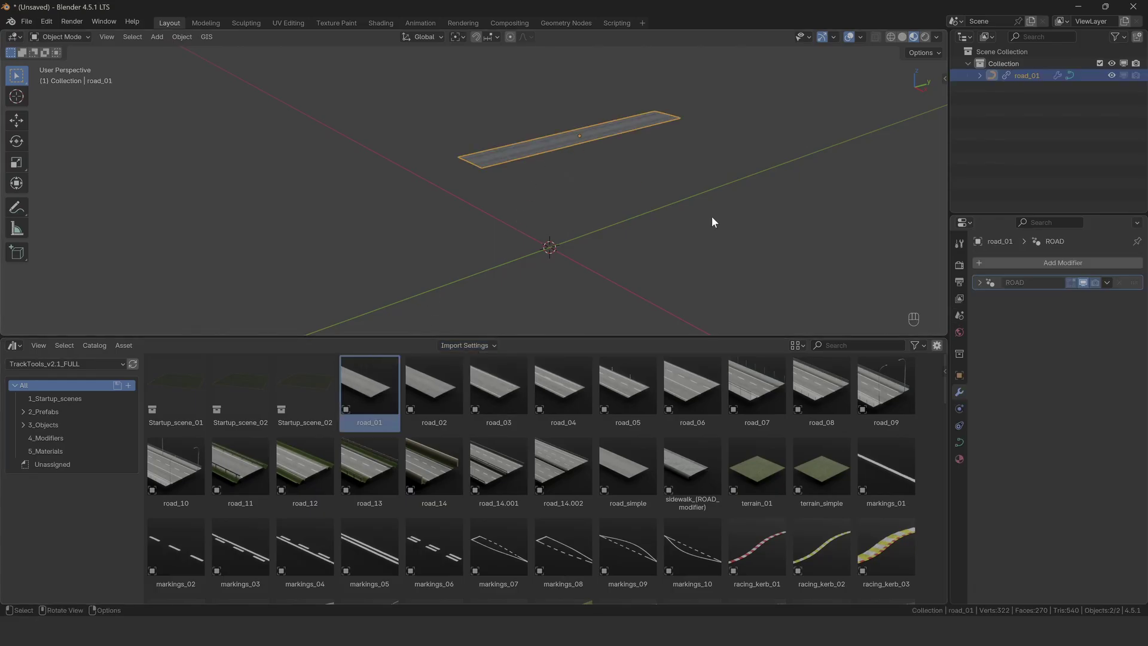
Remove the road_01 strip, leaving the scene empty.
left_click(982, 284)
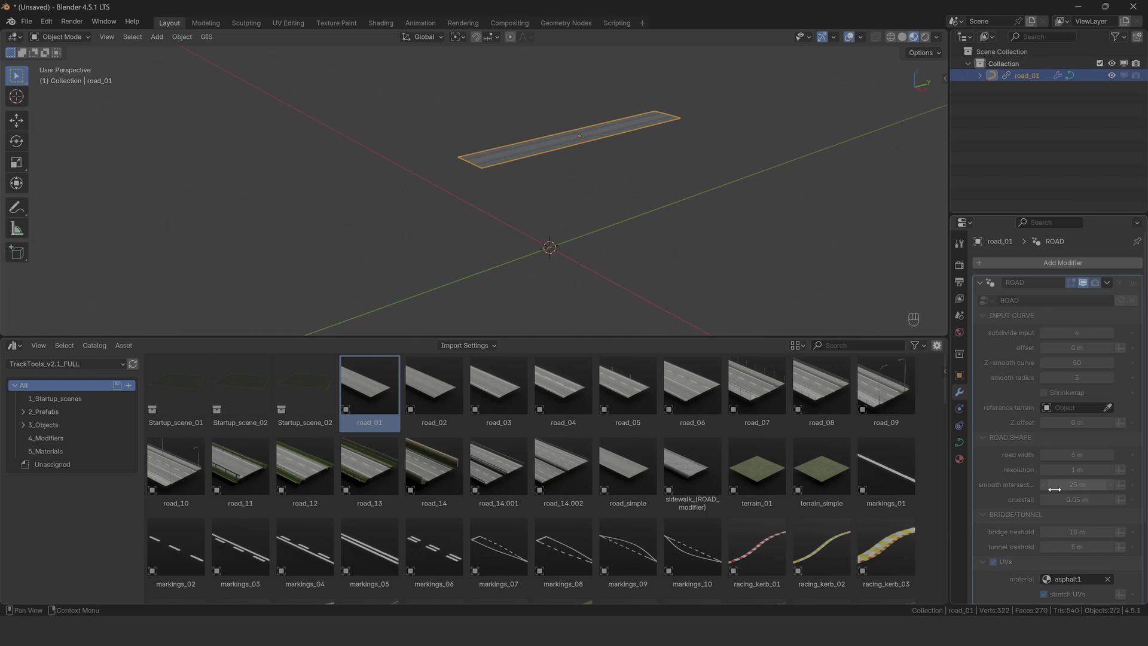
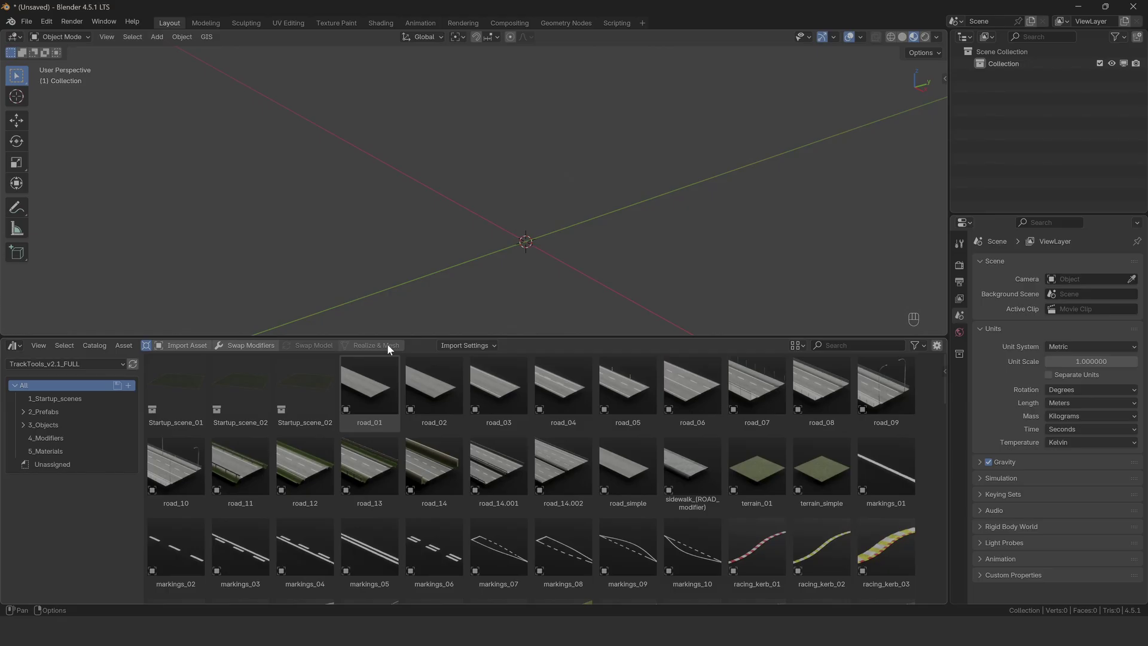
left_click(180, 450)
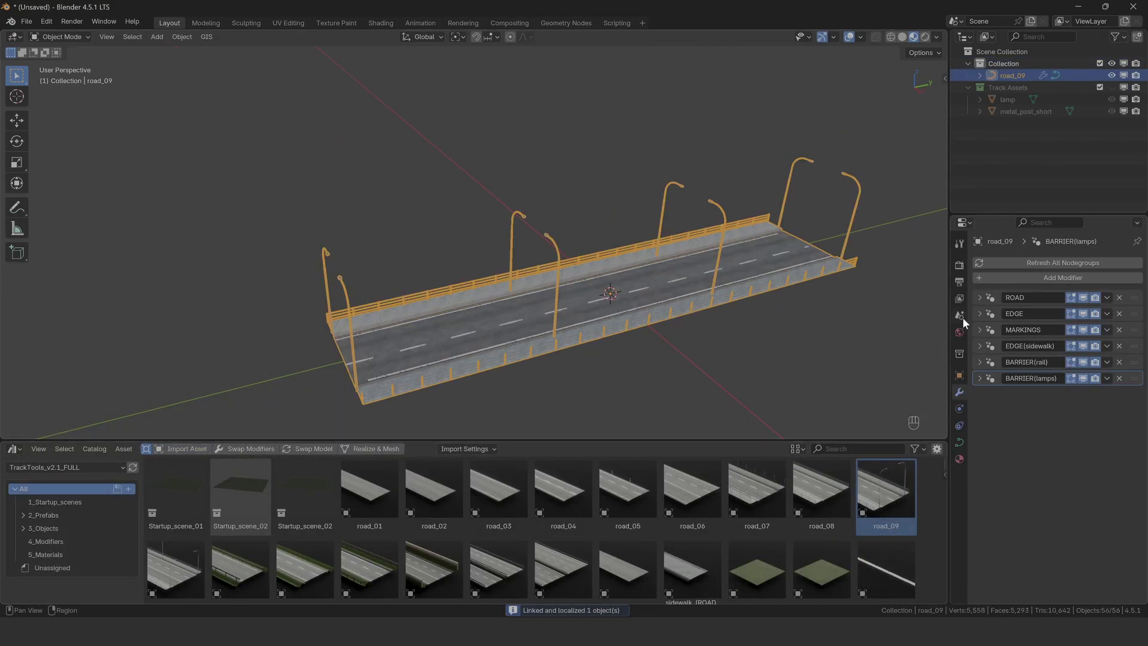
left_click(983, 302)
left_click(988, 301)
left_click(977, 321)
left_click(976, 320)
left_click(981, 338)
left_click(984, 337)
left_click(1117, 91)
left_click(670, 271)
key("g")
key("shift+z")
left_click(676, 220)
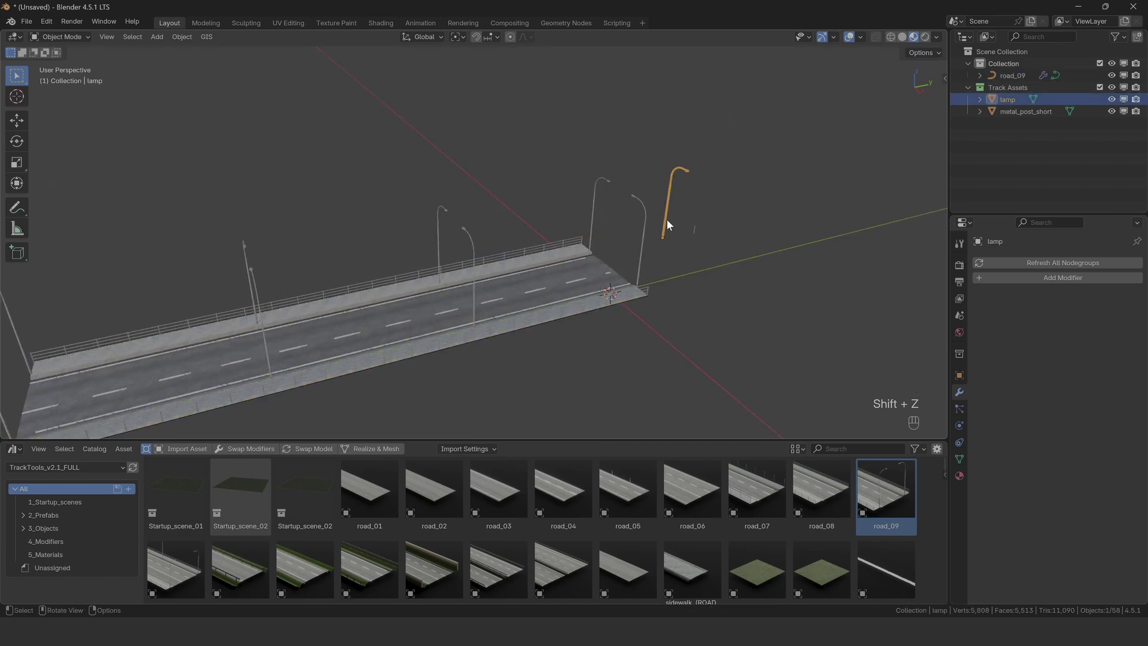
left_click_drag(697, 233, 690, 261)
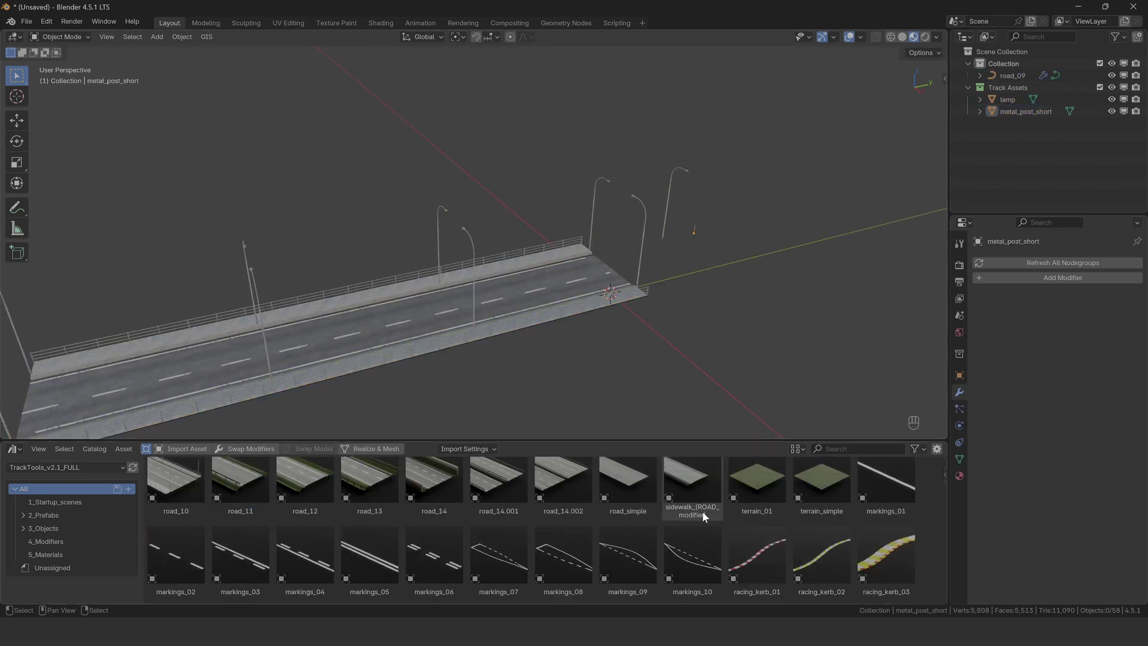
left_click(757, 543)
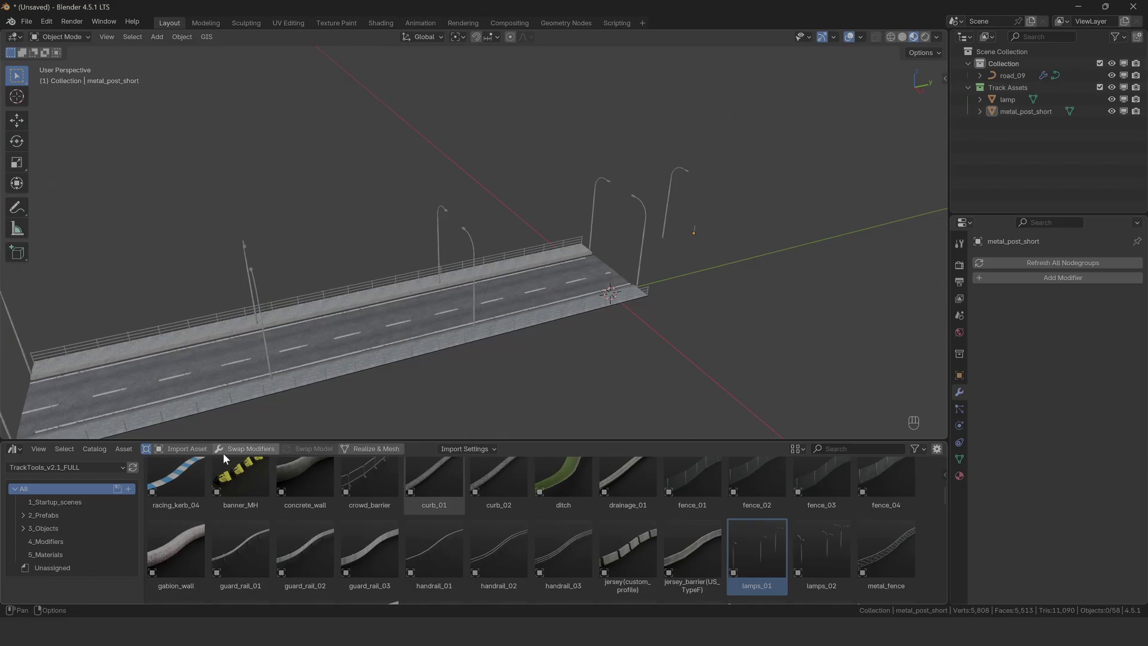
left_click(186, 455)
key("g")
key("shift+z")
left_click(741, 318)
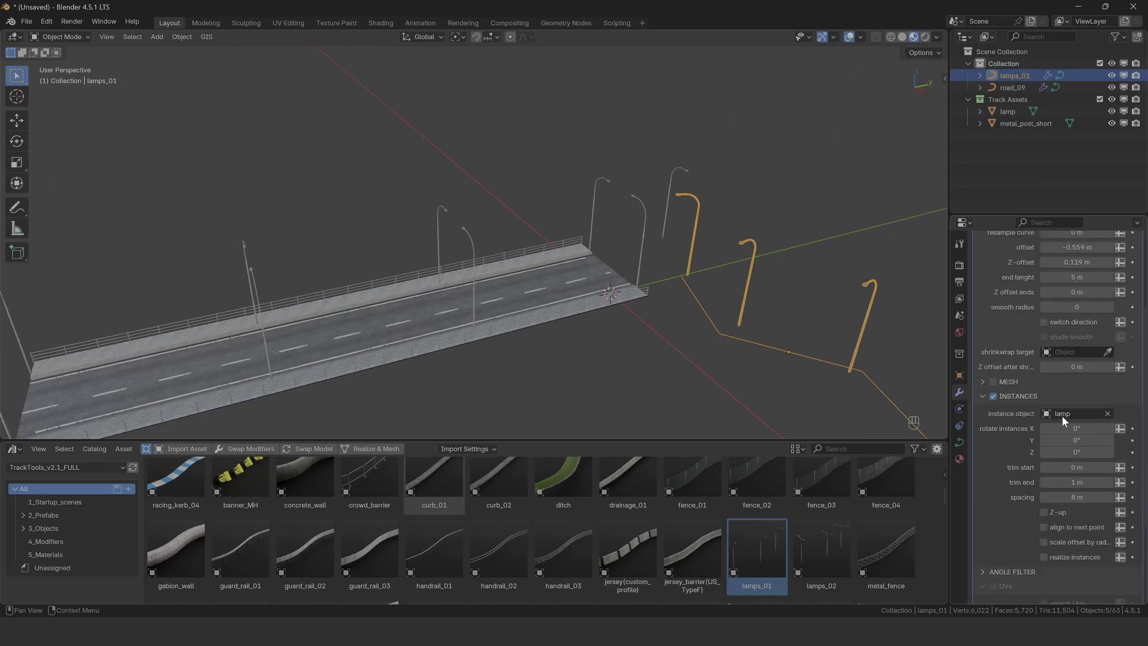
key("ctrl+alt+KP_1")
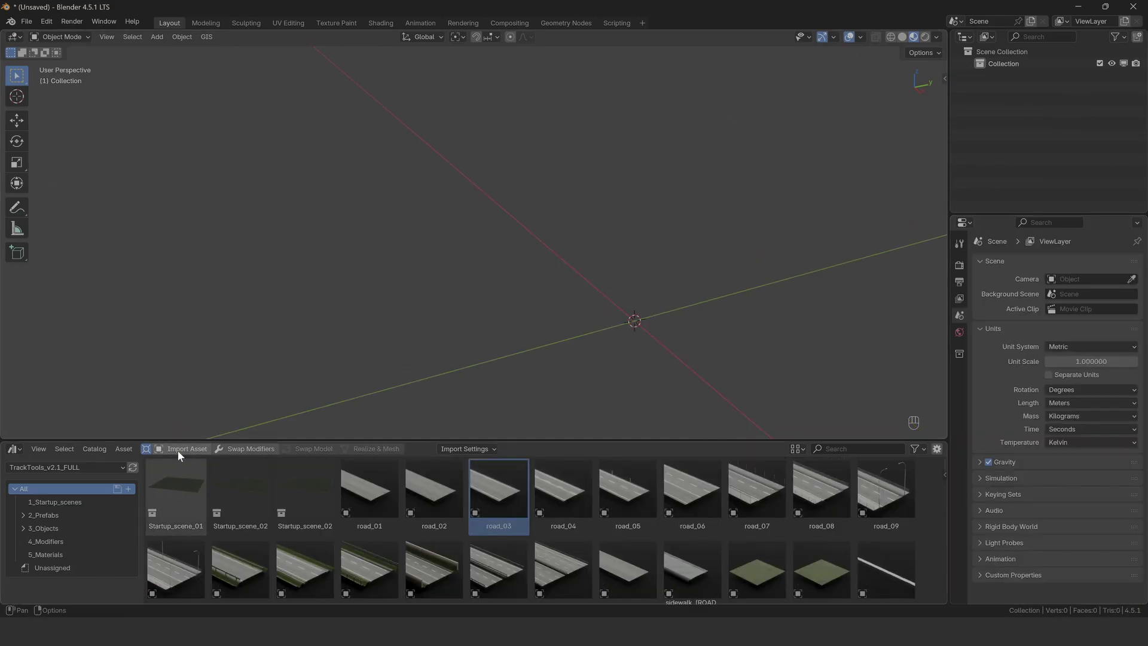
Import road_03 into the scene as a closed winding track loop.
left_click(181, 455)
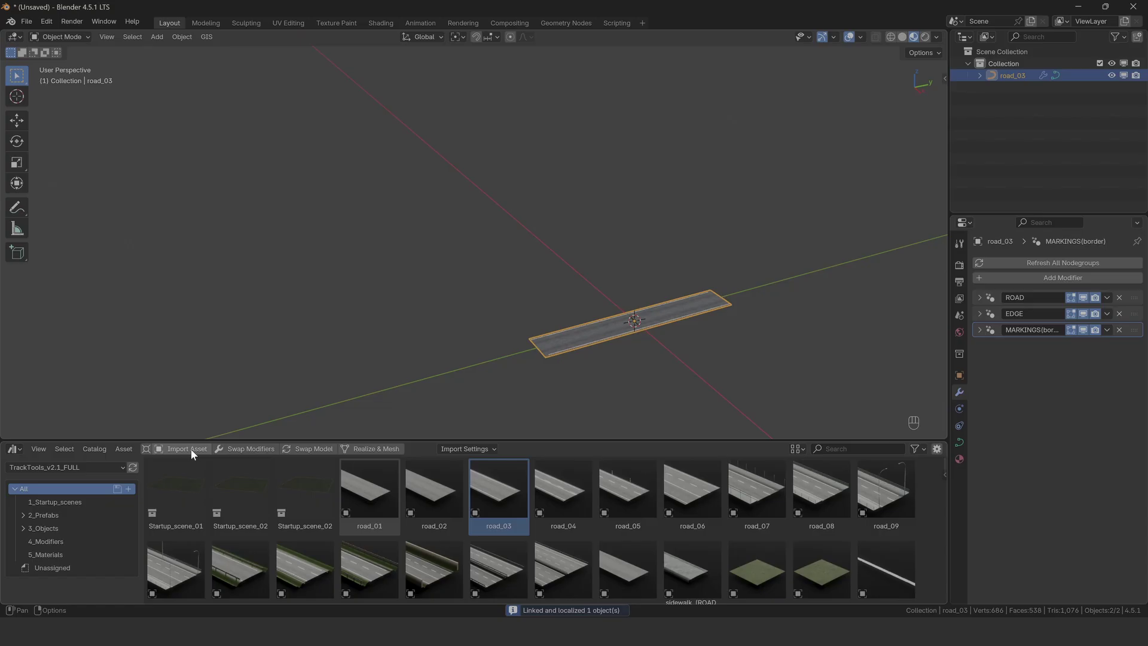
left_click(181, 454)
left_click(569, 496)
left_click(640, 482)
Swap road_08's modifiers onto the road_03 track, adding rail barriers along both edges.
left_click(192, 457)
left_click(718, 249)
left_click(827, 416)
left_click(261, 375)
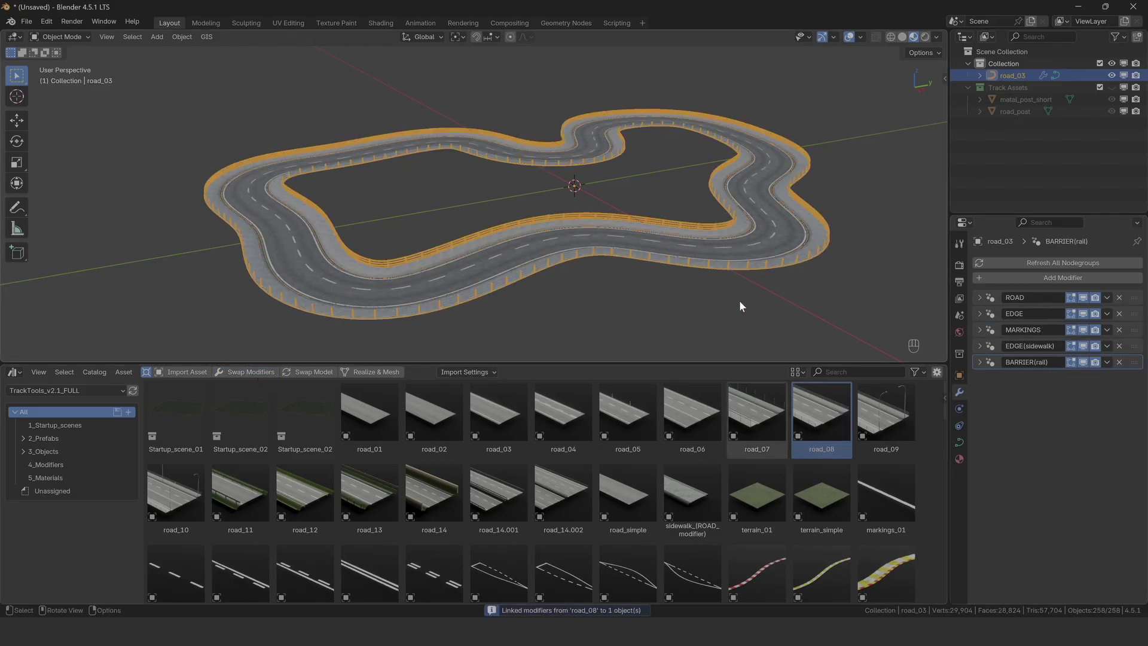
Swap road_14's modifiers onto road_03 for stone walls and grassy ditches, orbiting around the loop.
middle_click(723, 306)
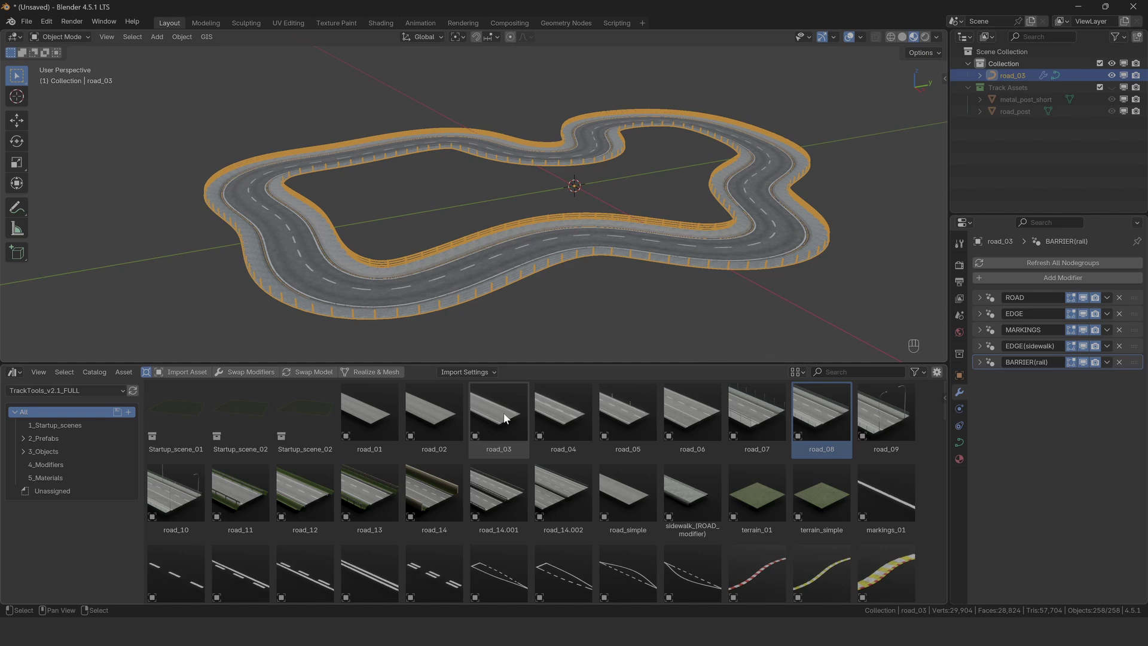
left_click_drag(443, 488, 243, 377)
middle_click(243, 376)
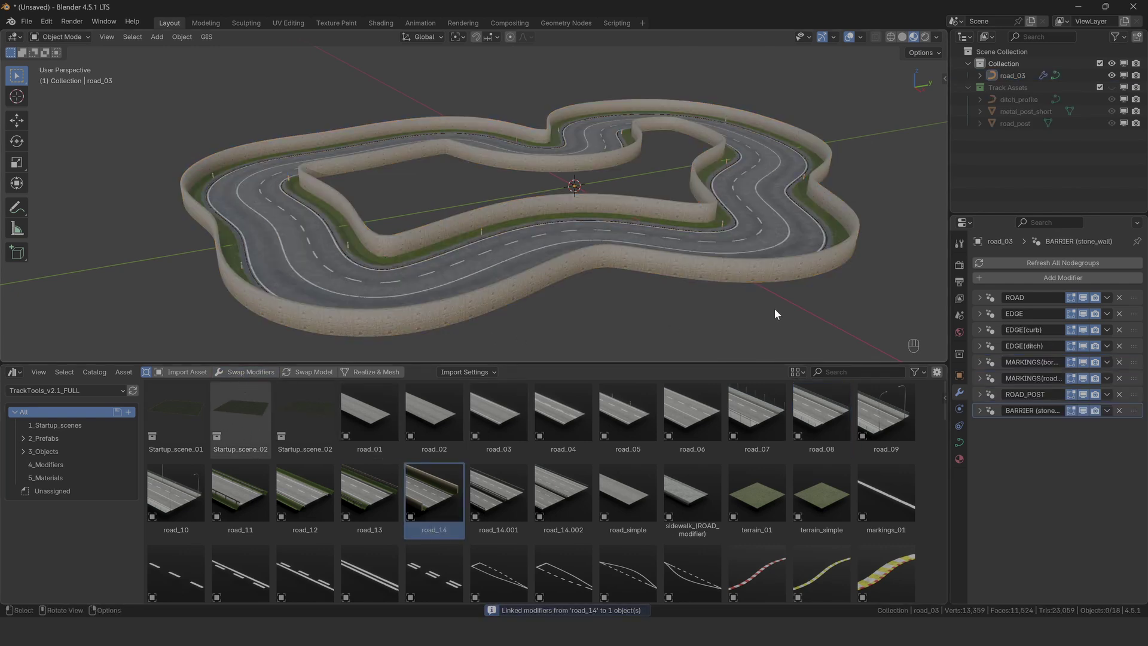
left_click_drag(607, 275, 621, 273)
left_click_drag(523, 270, 625, 264)
left_click_drag(392, 273, 611, 223)
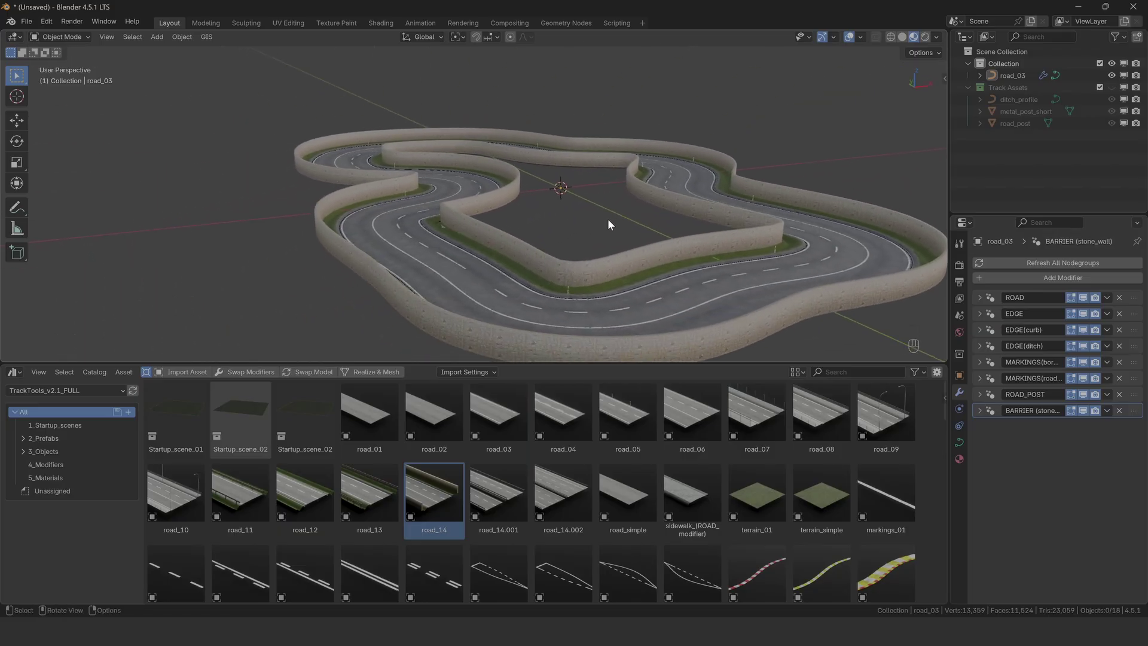
Replace the three selected posts with the wooden_post model.
left_click(455, 280)
left_click_drag(564, 286, 567, 232)
left_click(242, 482)
left_click(320, 373)
Import the tec_pro_barrier_02 prefab from the 2_Prefabs assets.
left_click_drag(389, 329, 487, 177)
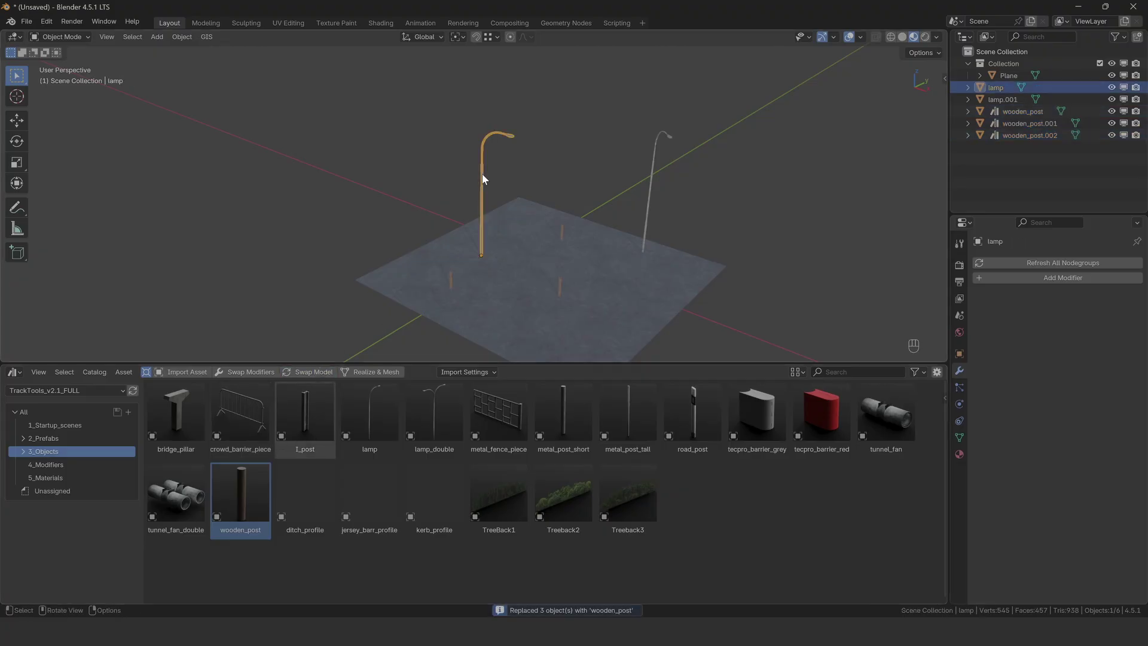
left_click(655, 190)
left_click(307, 378)
left_click(410, 202)
left_click(564, 200)
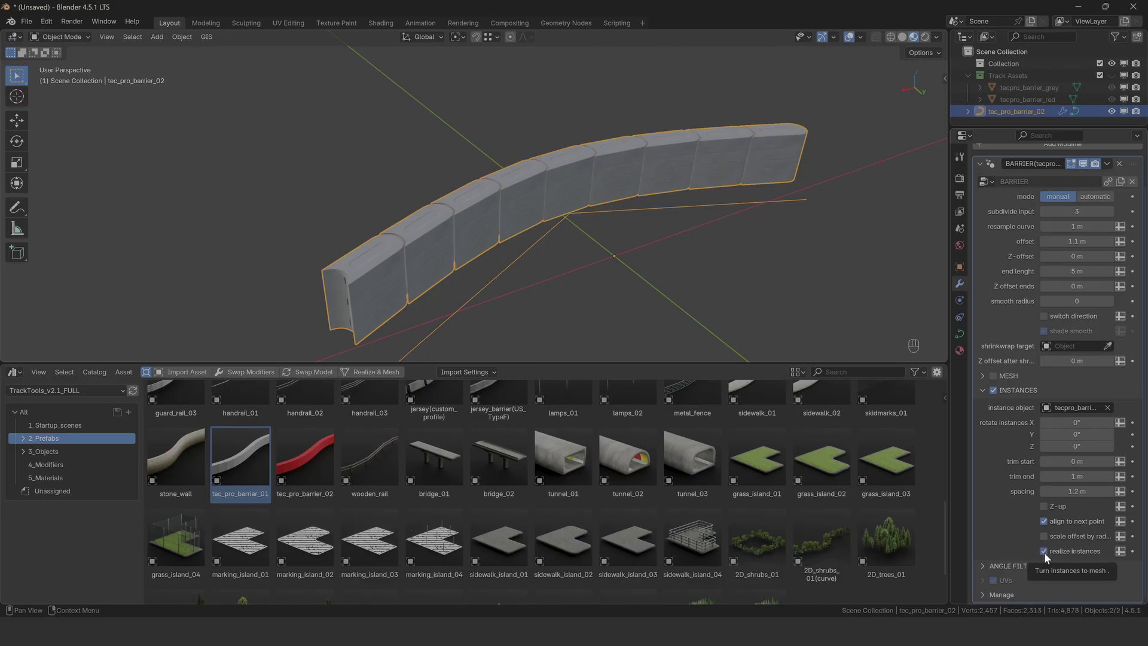
Undo the conversion, realize tec_pro_barrier_02 into a mesh and enter Edit Mode on it.
left_click_drag(1049, 557, 965, 417)
left_click_drag(612, 244, 674, 104)
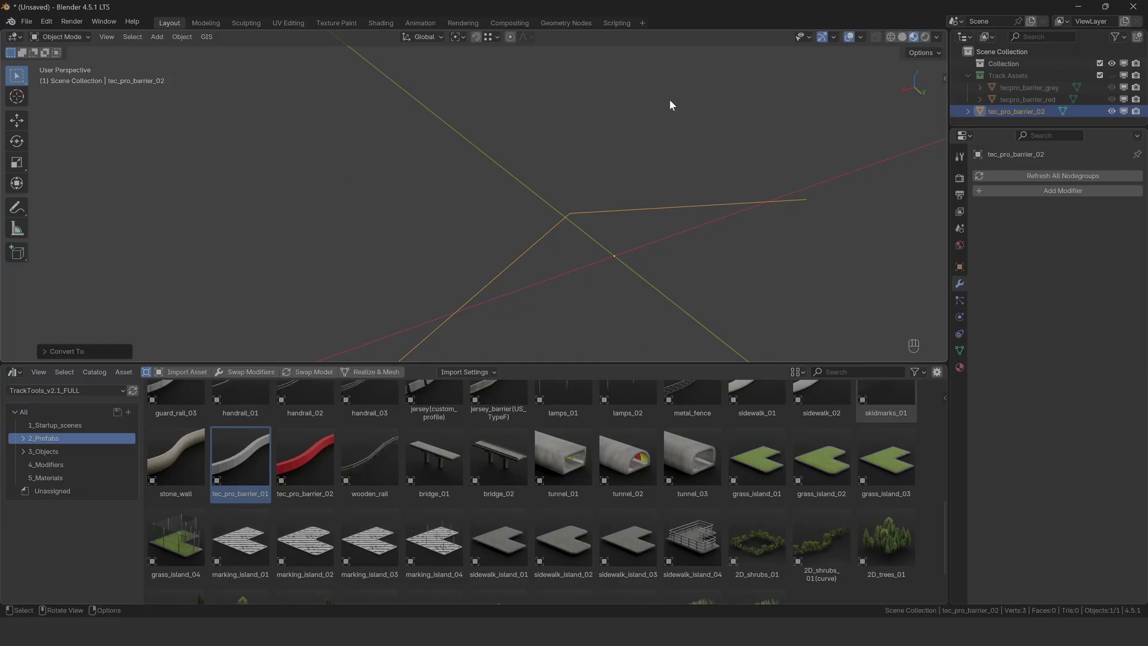
key("ctrl+z")
left_click(392, 378)
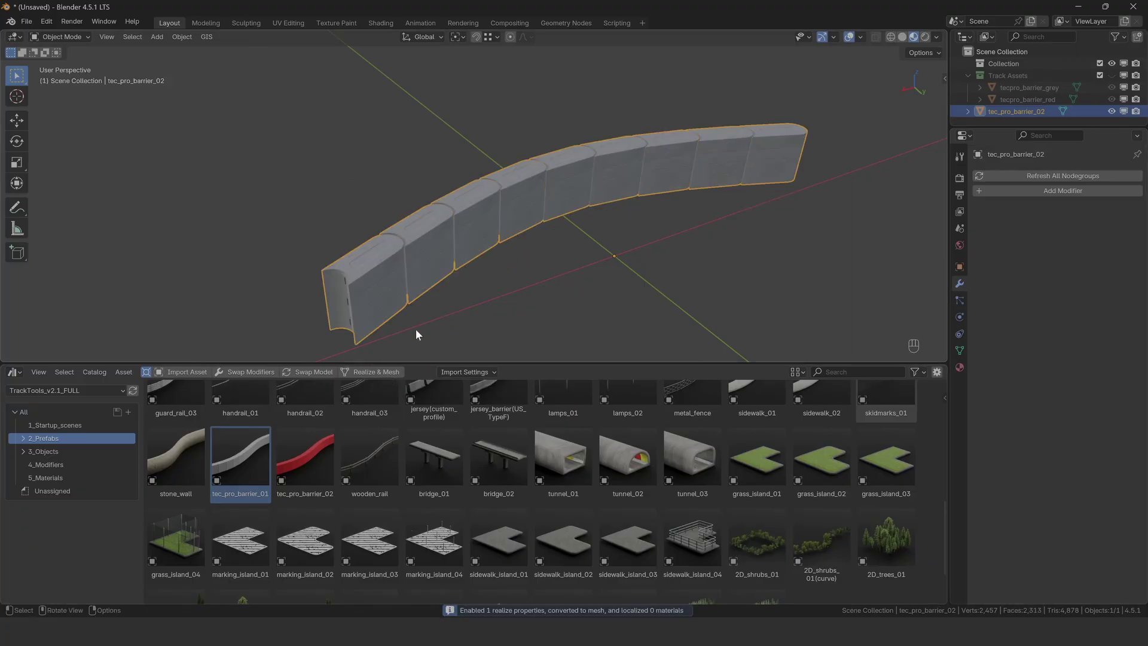
key("Tab")
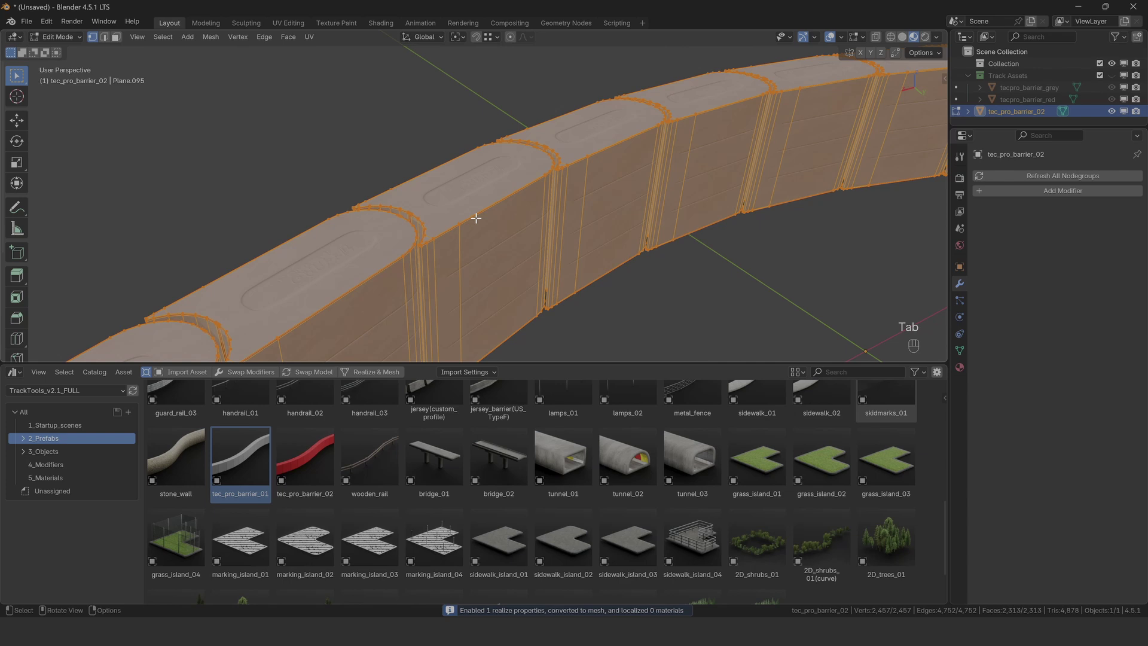
Import Startup_scene_02 with terrain, road, guard rail and trees into the file.
key("Tab")
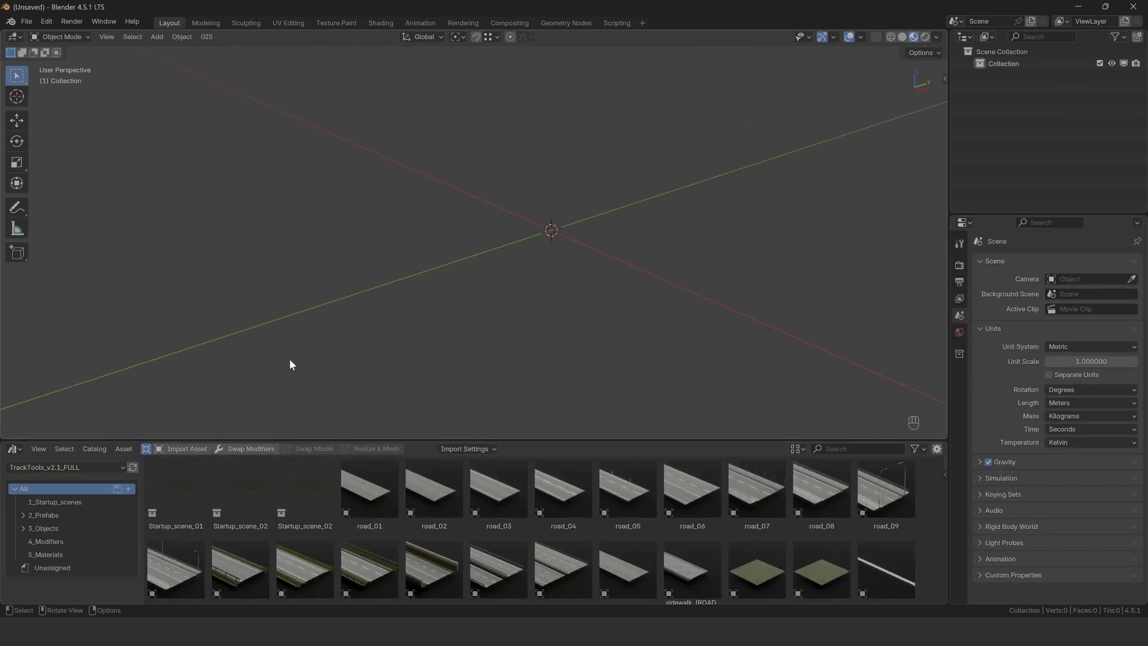
left_click(183, 450)
left_click_drag(183, 451, 582, 369)
middle_click(588, 294)
left_click(688, 346)
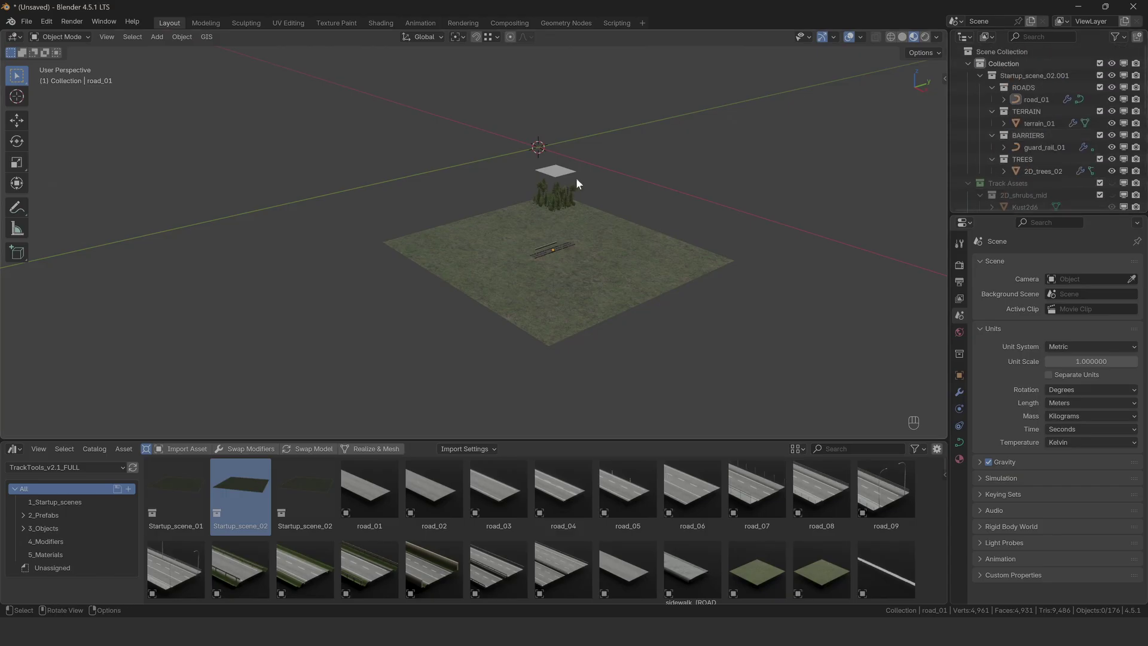
Extend and adjust the road in Edit Mode from top view, then select the guard rail object.
left_click(564, 247)
middle_click(564, 247)
key("KP_7")
key("Tab")
key("e")
key("e")
key("e")
key("f")
key("g")
key("z")
double_click(966, 399)
key("Tab")
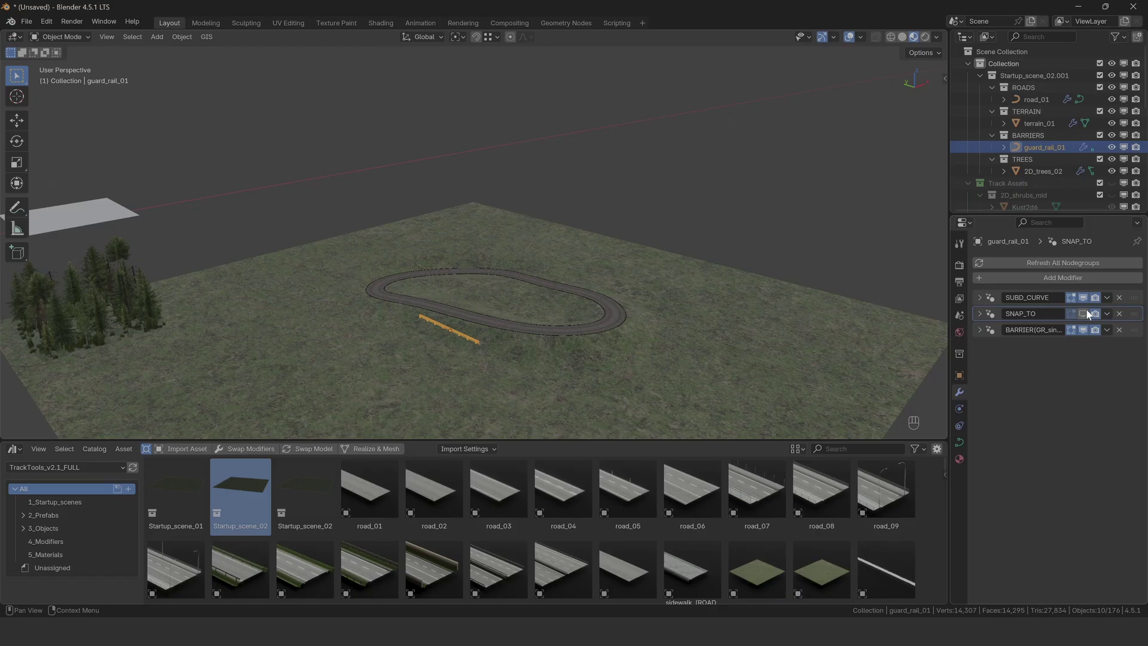
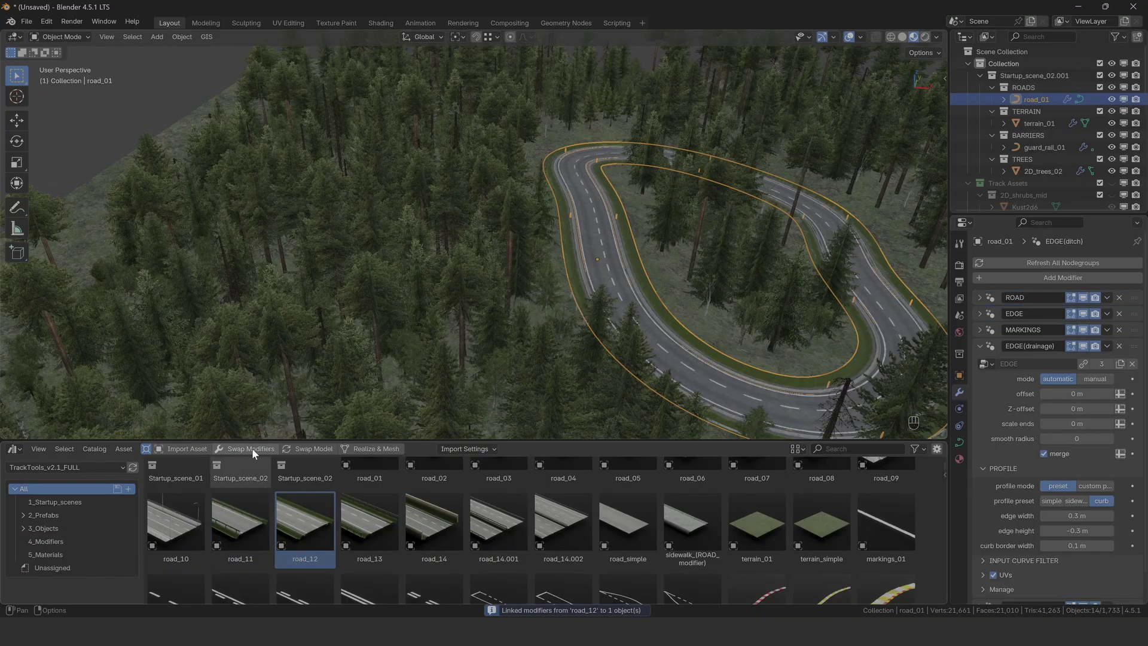
Move the road and swap road_12's modifiers onto road_01 for marked lanes and verges.
middle_click(740, 346)
middle_click(721, 346)
key("g")
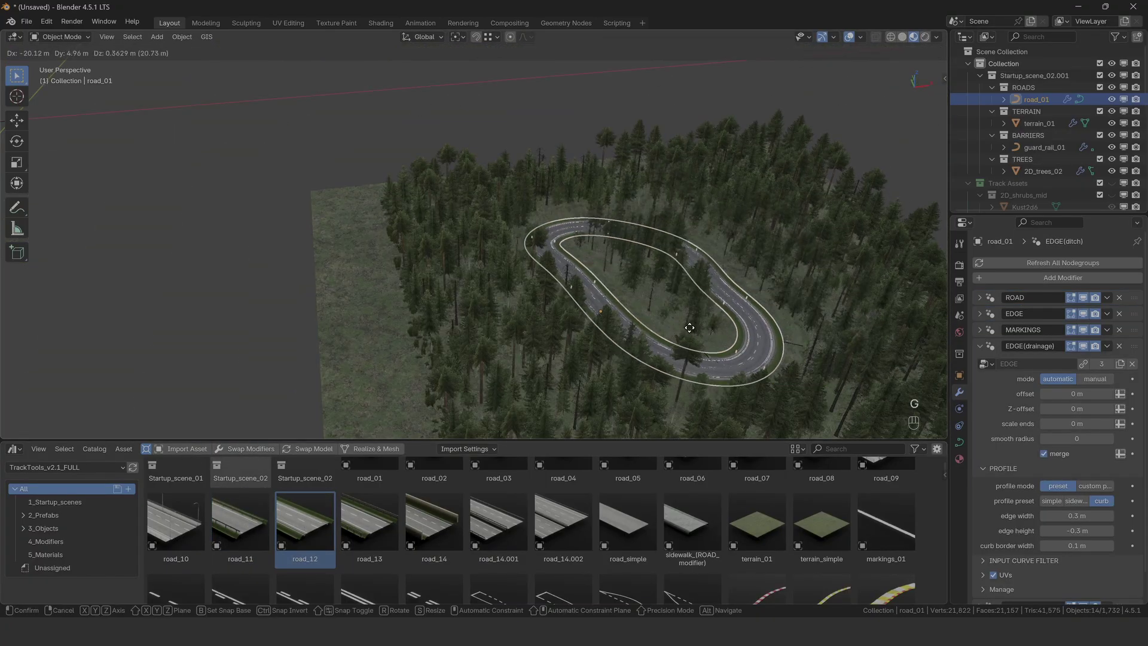
left_click(629, 91)
left_click_drag(644, 152, 532, 264)
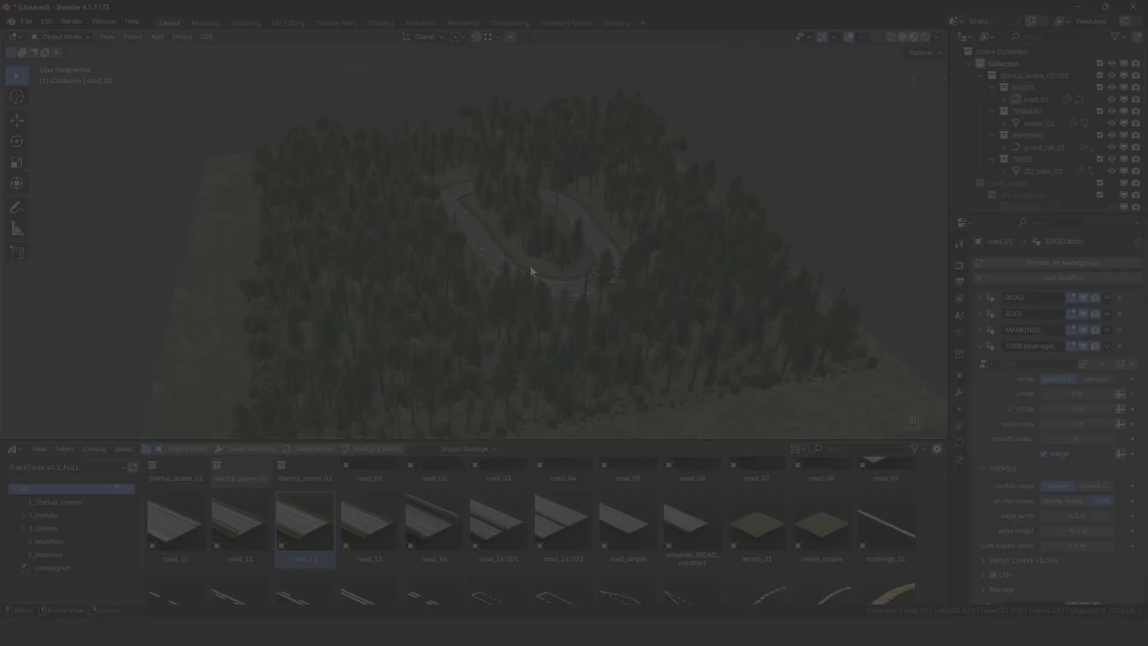
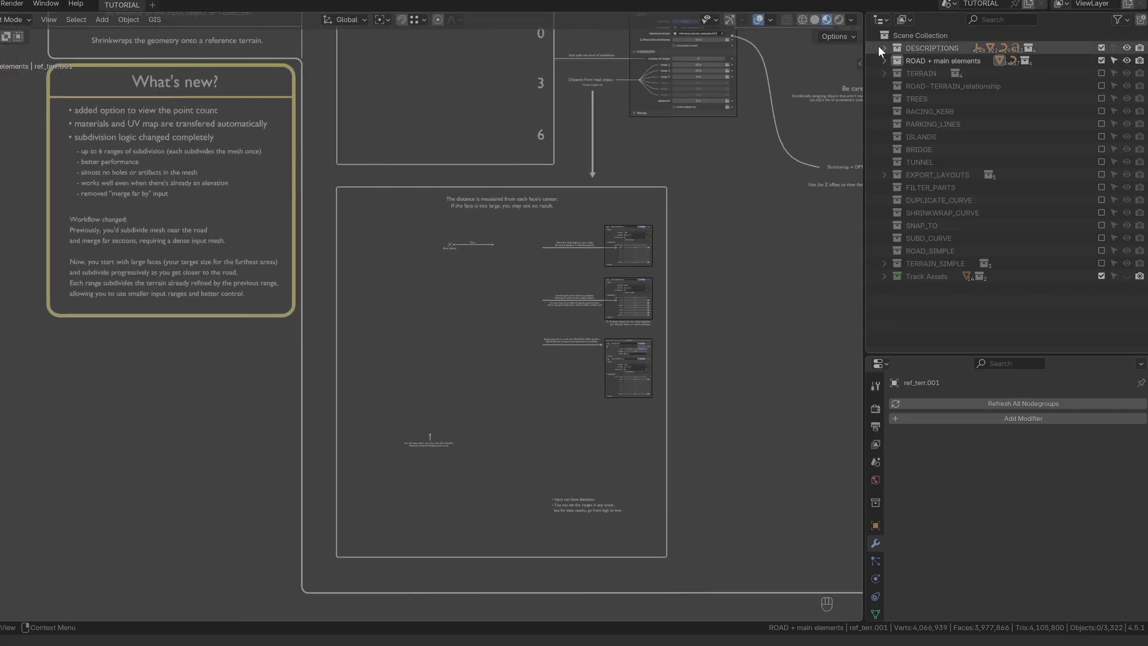
Expand the DESCRIPTIONS collection in the tutorial file's Outliner.
left_click(886, 52)
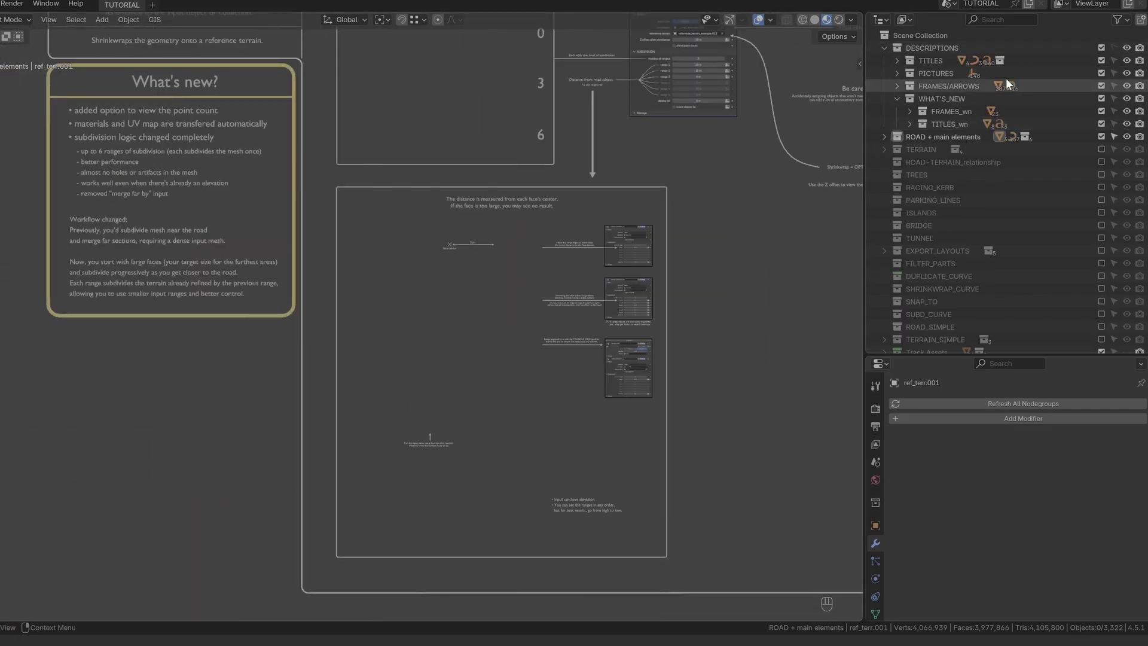
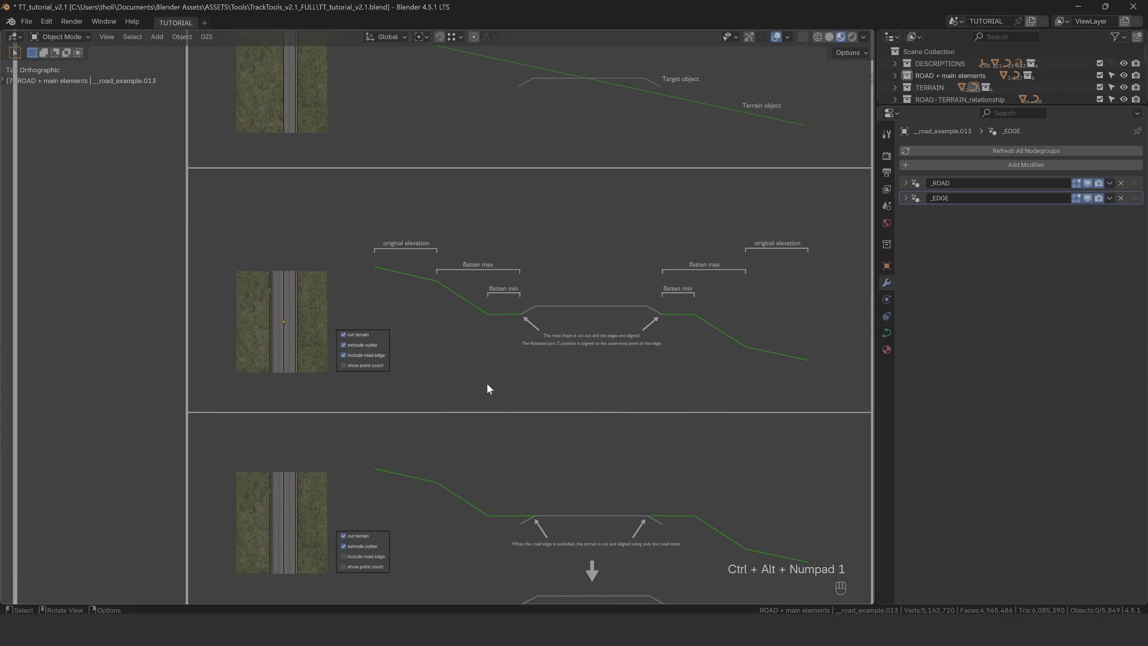
Inspect the QUICK_GRID terrain example, delete the test copy and move to the TERRAIN_GEOMETRY road examples.
left_click(319, 346)
left_click_drag(288, 379, 298, 338)
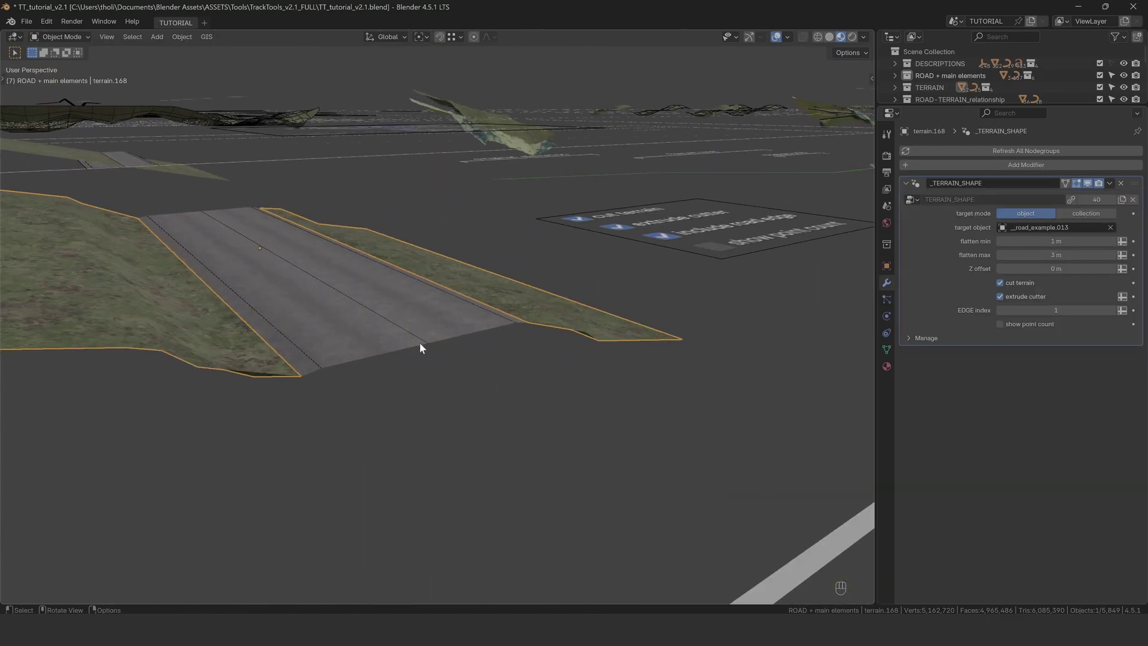
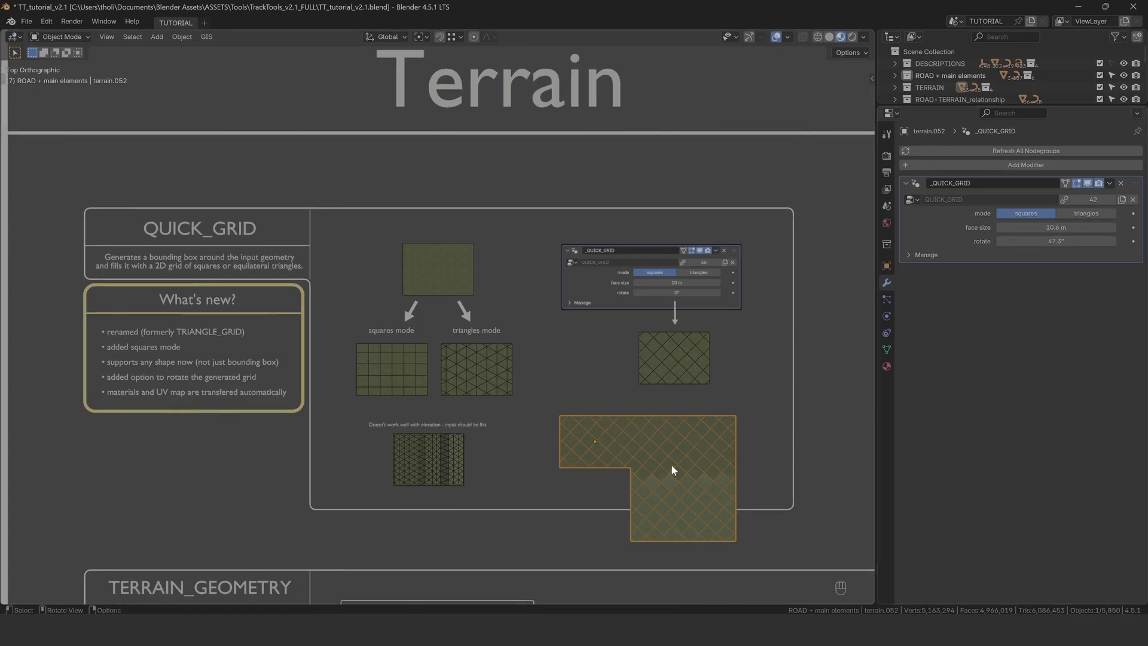
key("x")
left_click_drag(589, 505, 586, 140)
left_click(435, 311)
key("g")
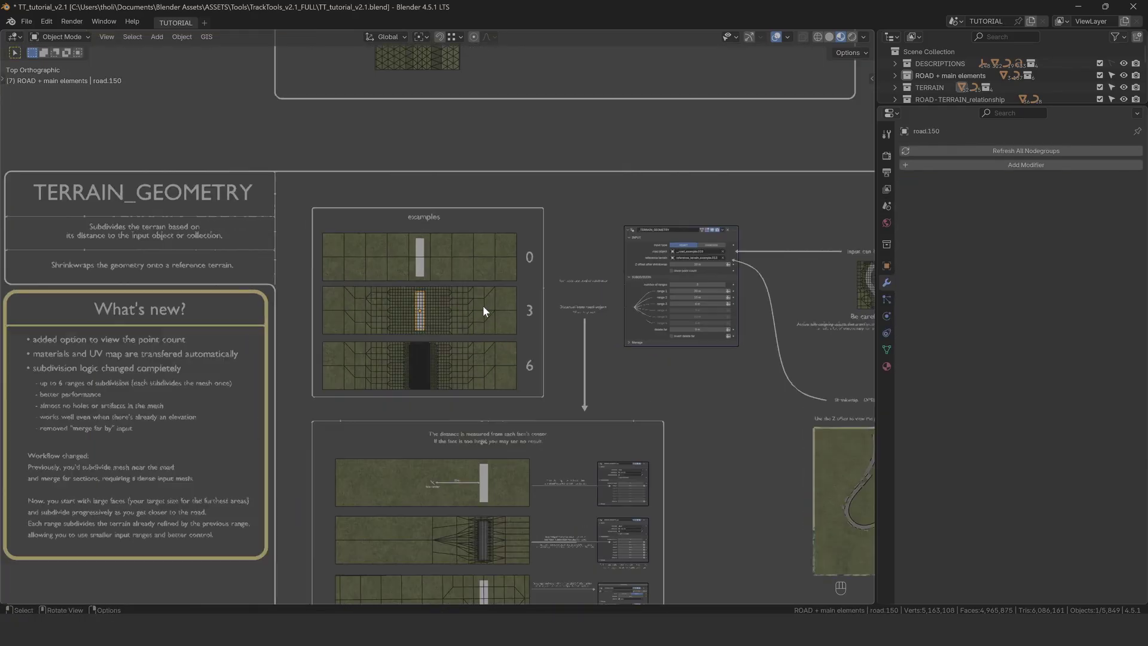
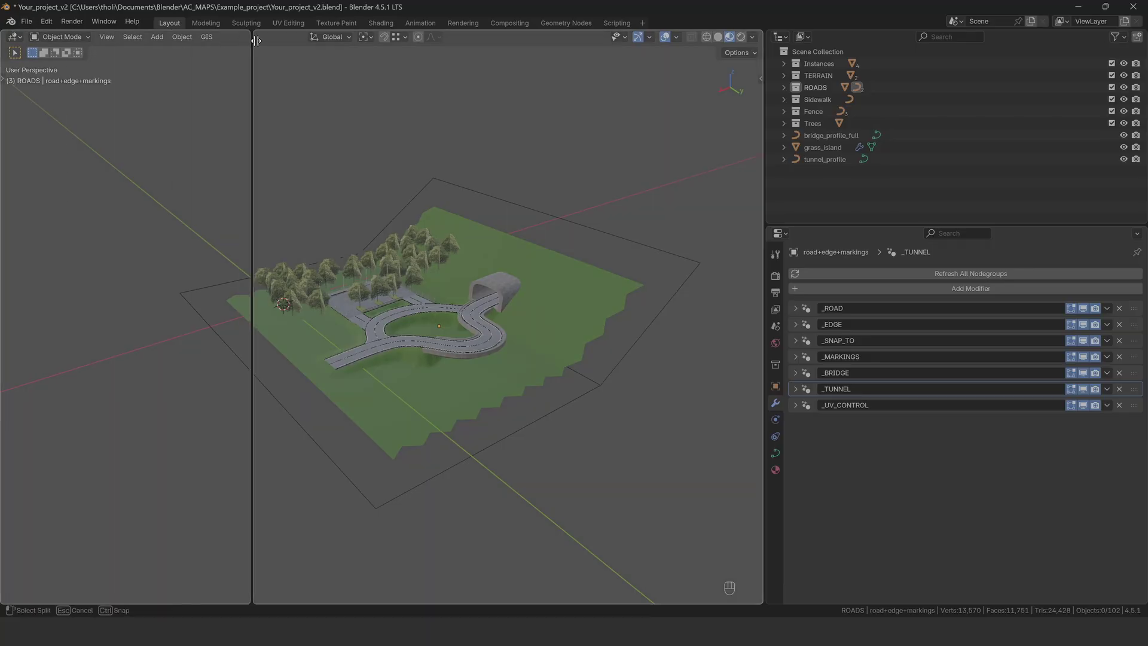
Rejoin the split viewport into one and make the linked asset data local.
left_click_drag(17, 37, 281, 68)
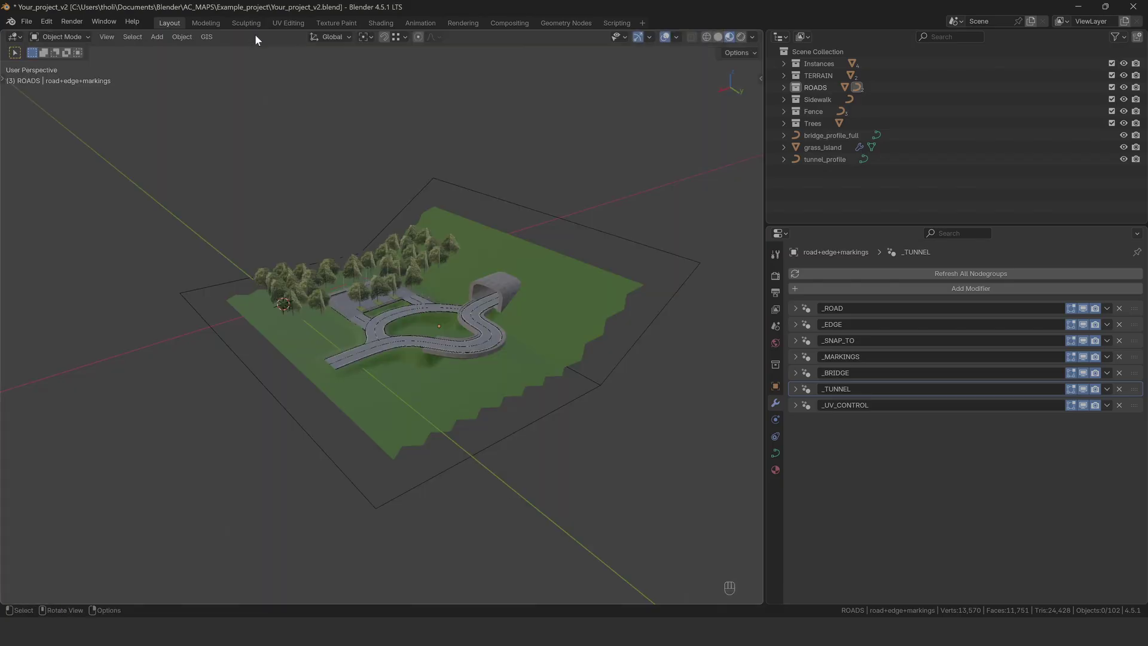
key("n")
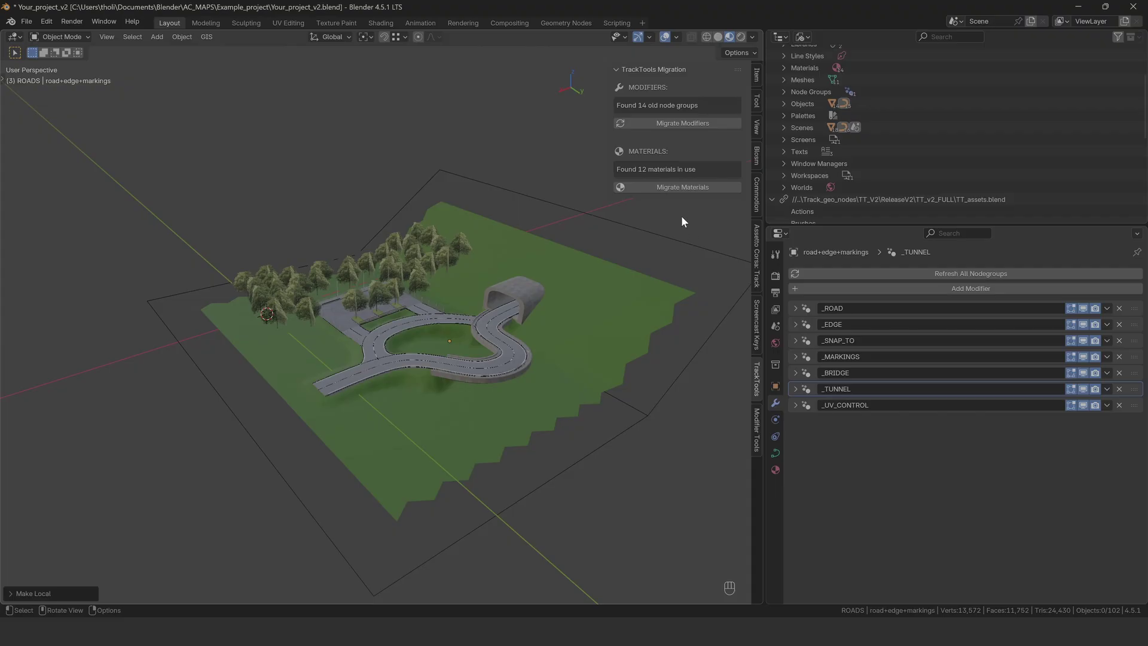
Migrate the old materials, then the old modifiers, leaving the terrain with grass texture and 29 modifiers migrated.
left_click(683, 191)
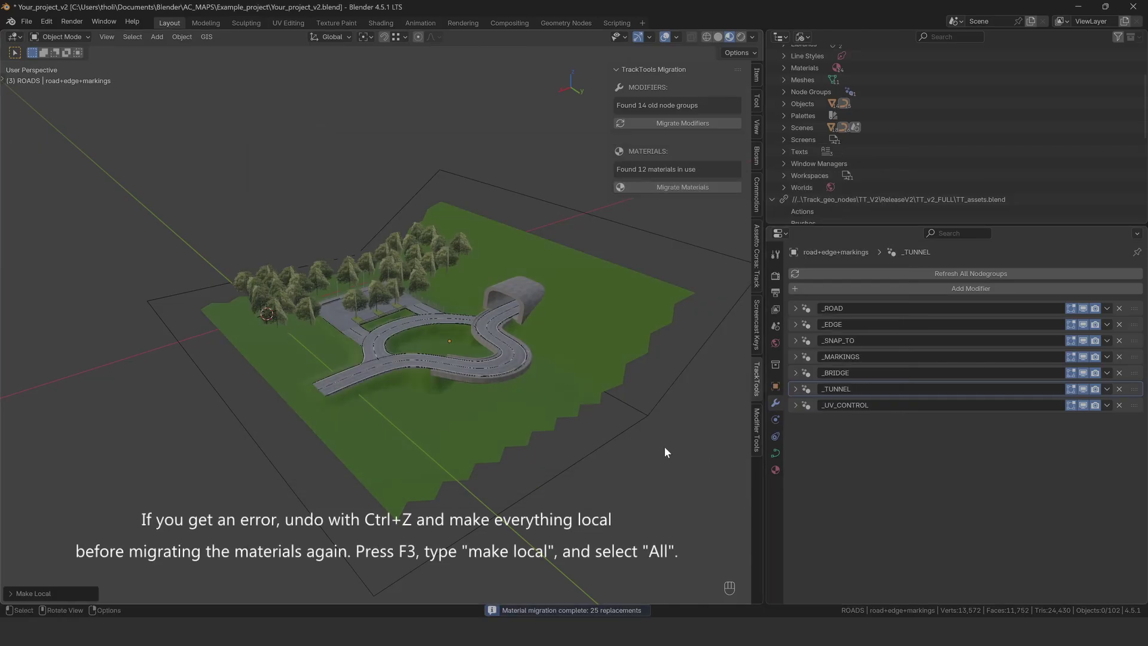
left_click(801, 311)
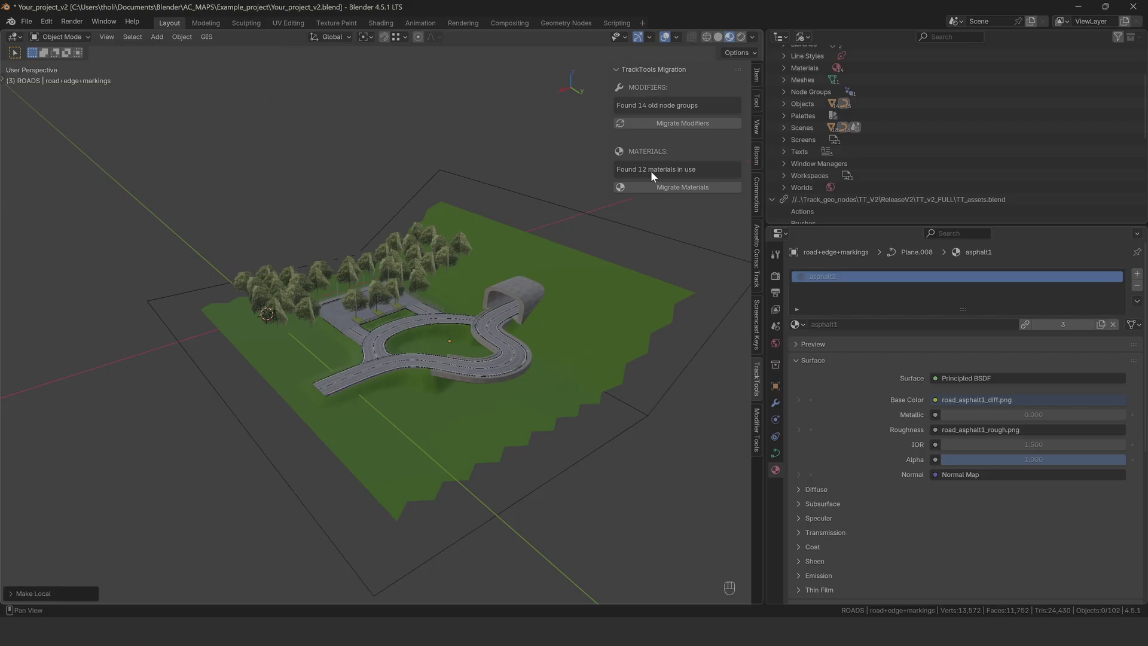
left_click(671, 128)
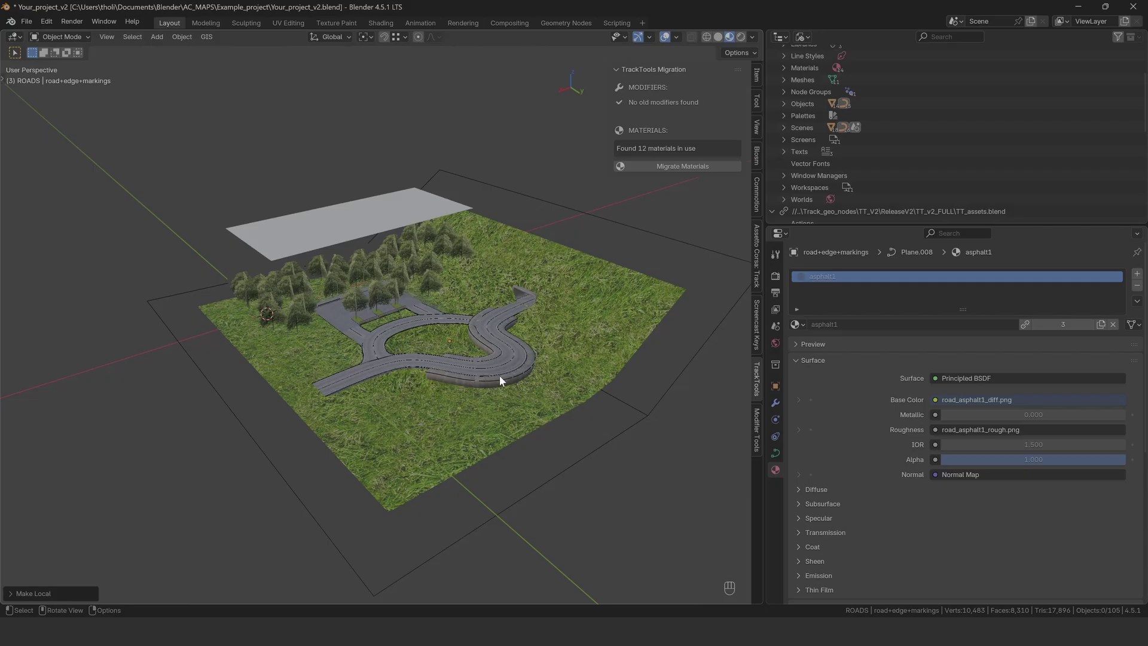
Zoom toward the road and trees and select the terrain object.
left_click_drag(476, 371, 611, 359)
left_click_drag(617, 361, 643, 351)
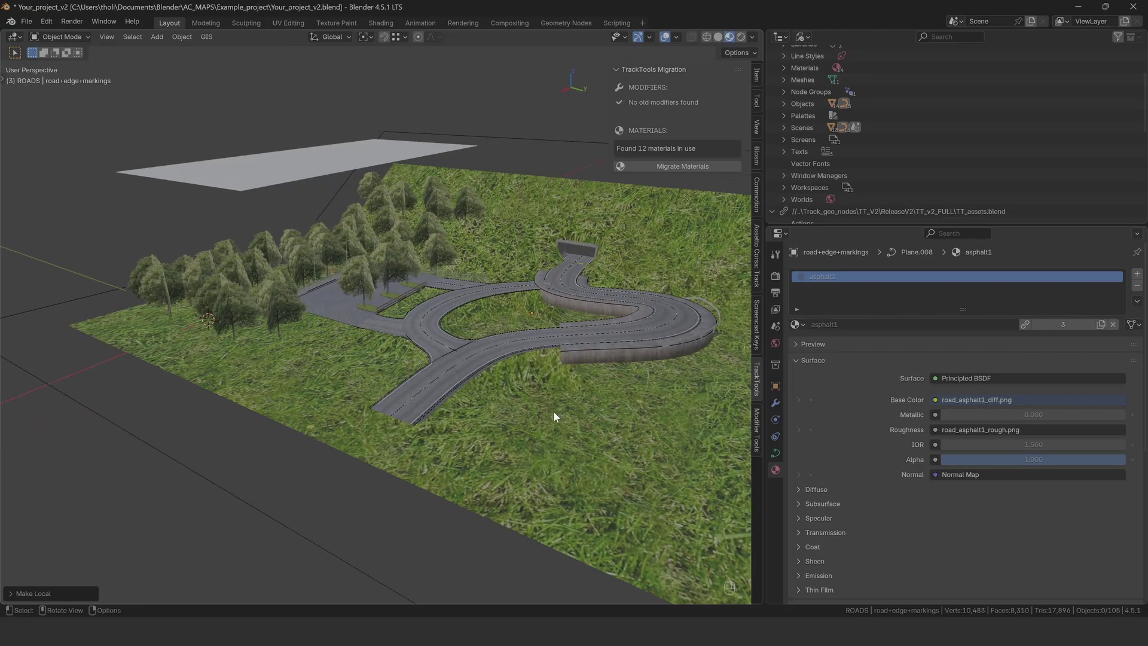
left_click(555, 415)
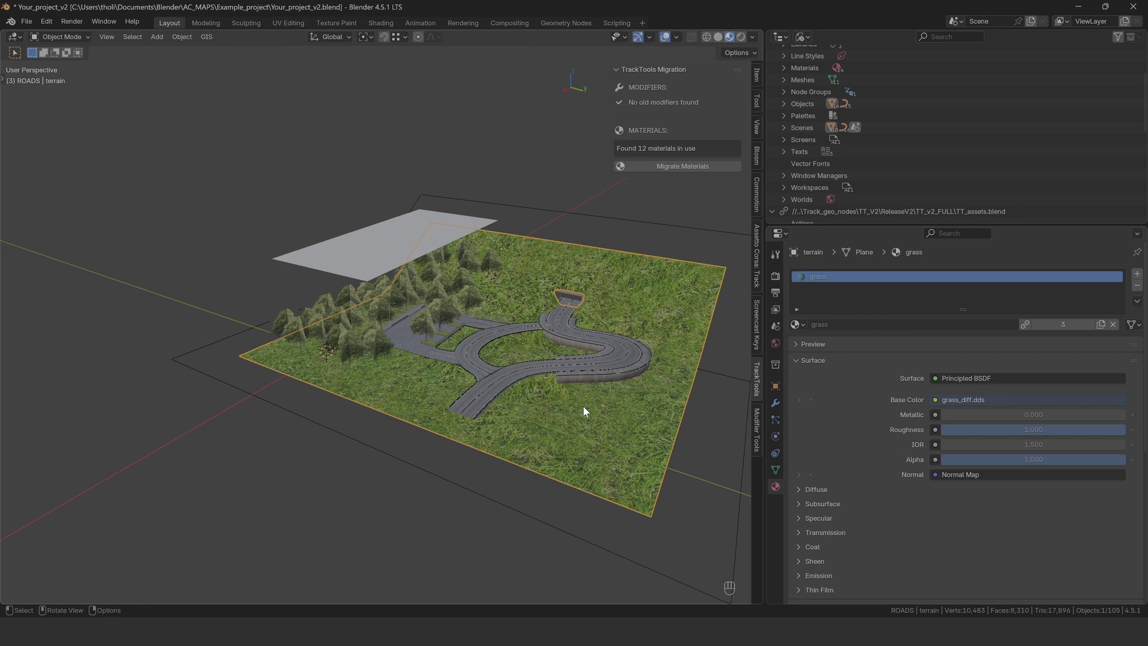
Inspect the terrain's modifier settings in Properties, then switch the terrain into Edit Mode.
left_click(783, 403)
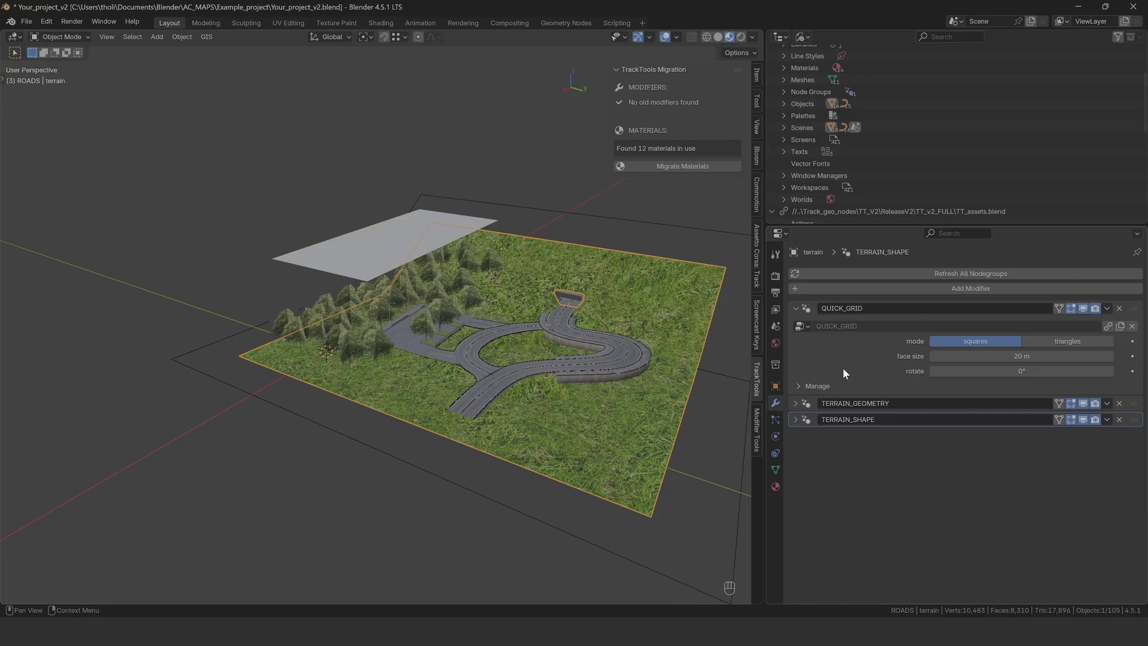
left_click(779, 492)
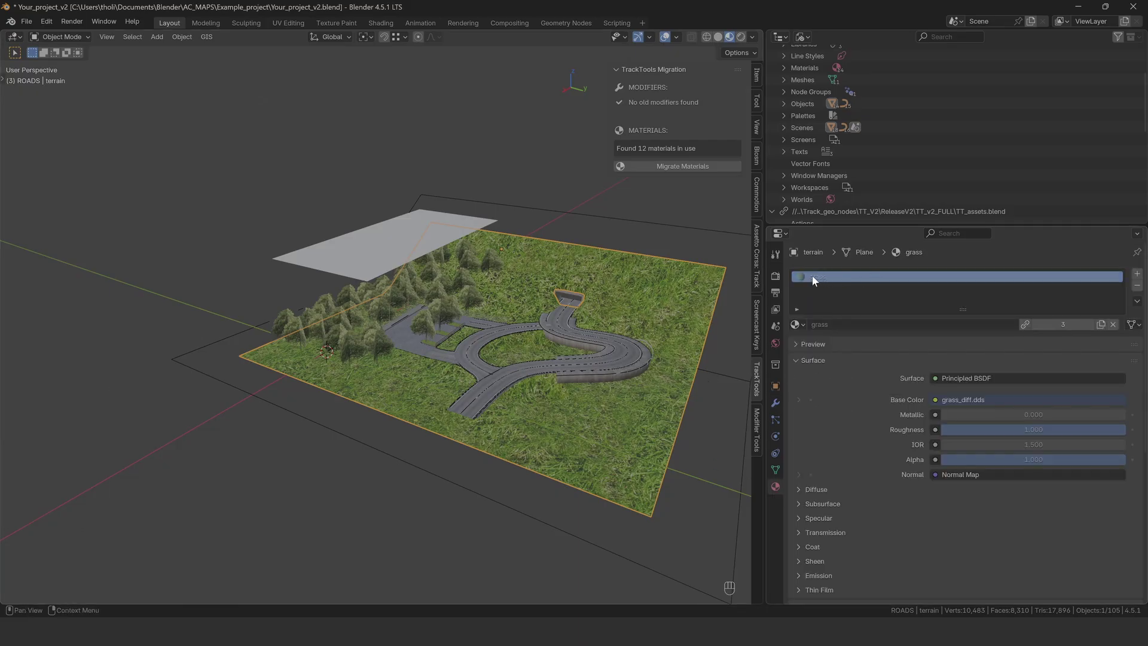
left_click(784, 406)
key("Tab")
Leave Edit Mode, expand the terrain modifier settings and show the scene as wireframe.
key("Tab")
left_click_drag(12, 41, 68, 99)
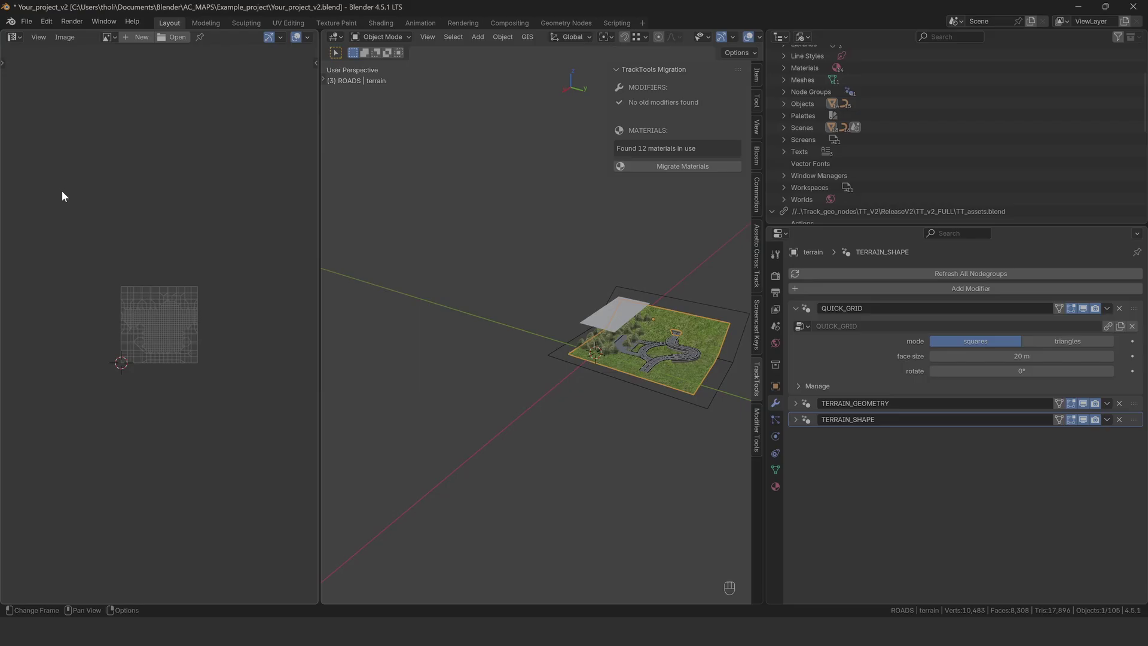
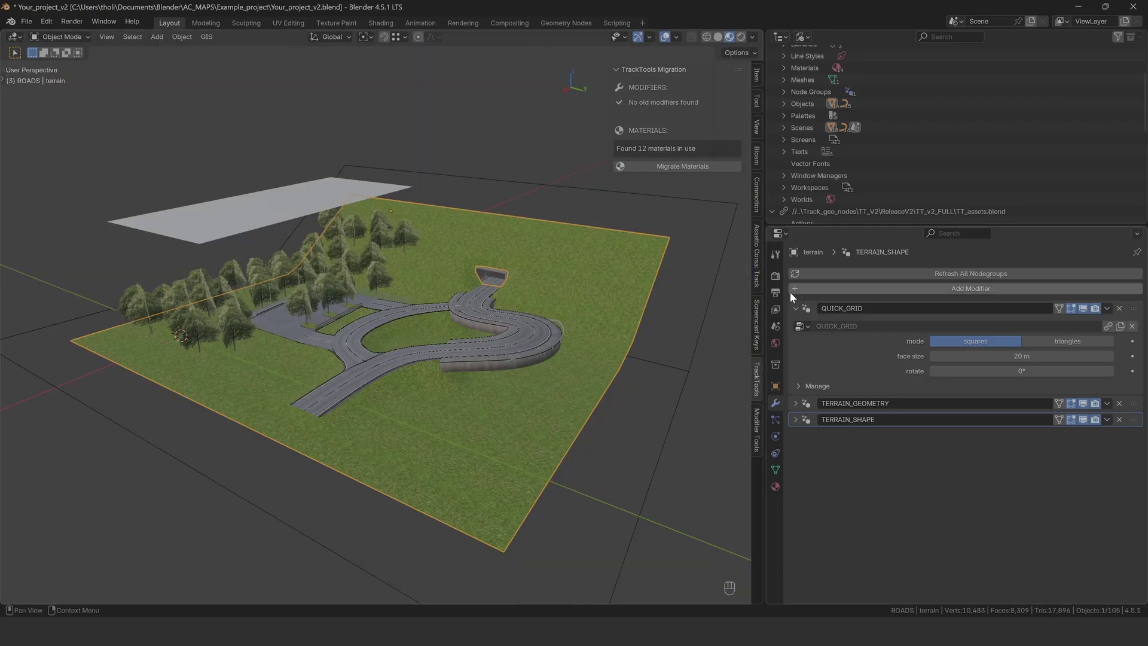
left_click(800, 309)
left_click(798, 329)
left_click(712, 41)
Isolate the terrain in local view and raise its geometry modifier's subdivision near the road.
left_click(631, 381)
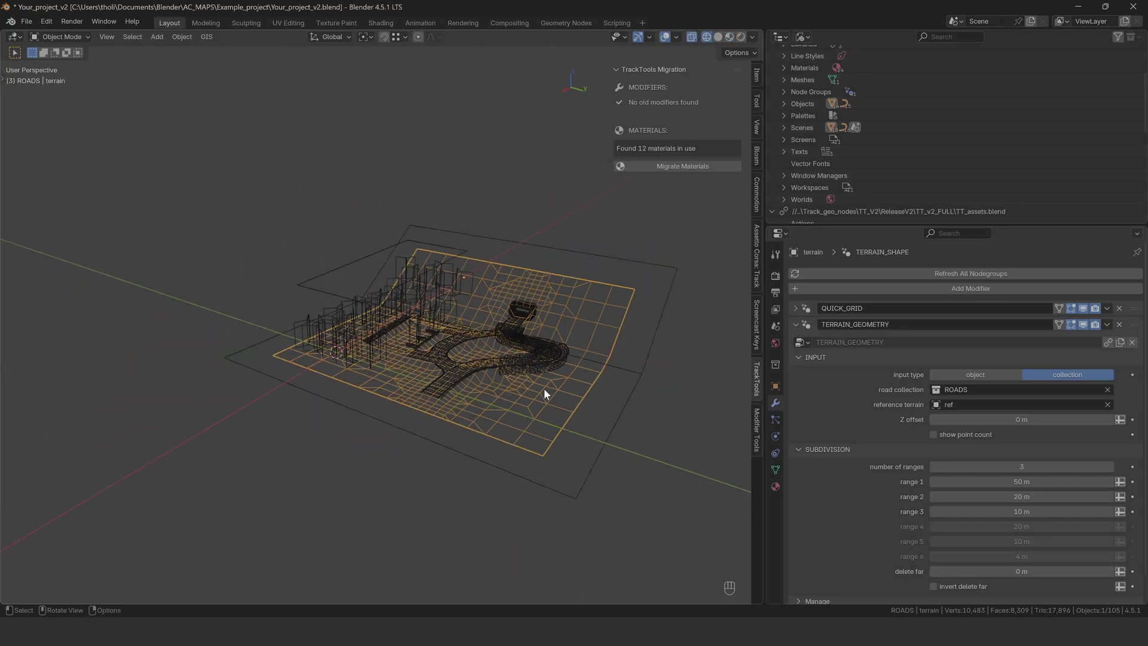
left_click_drag(532, 395, 545, 409)
key("KP_Divide")
left_click(657, 396)
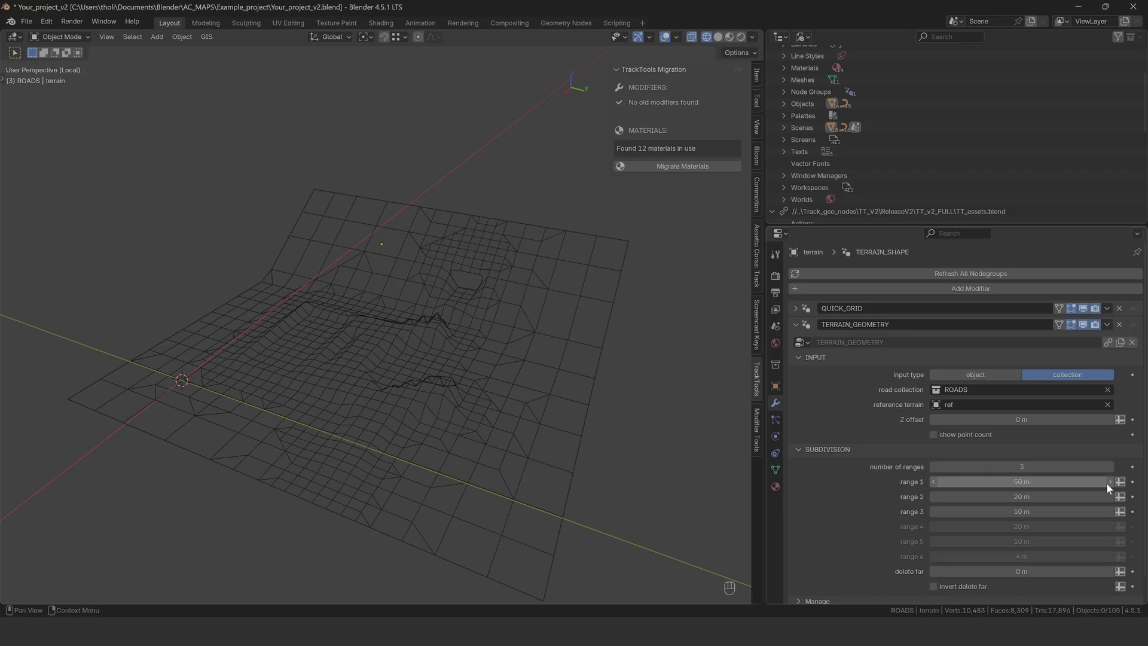